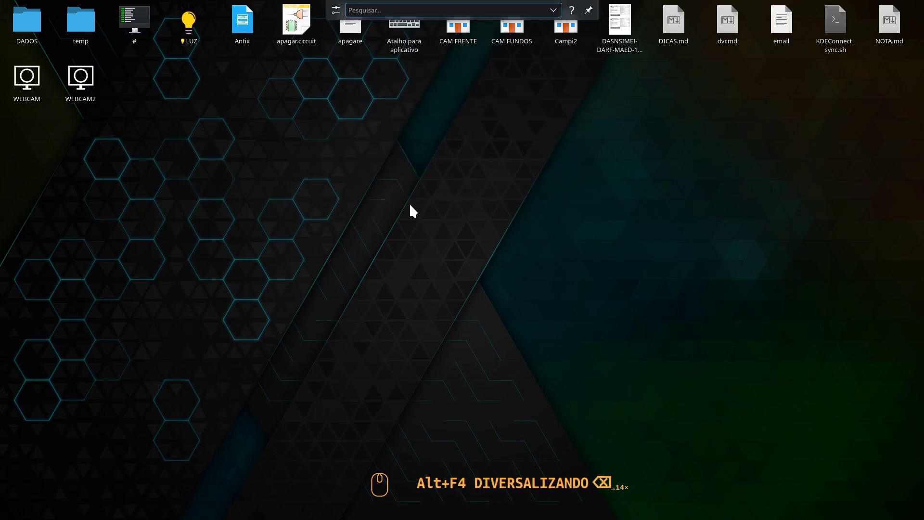
Launch Blender by searching 'blender' in the desktop application search.
key(shift+b)
text(ender)
key(Return)
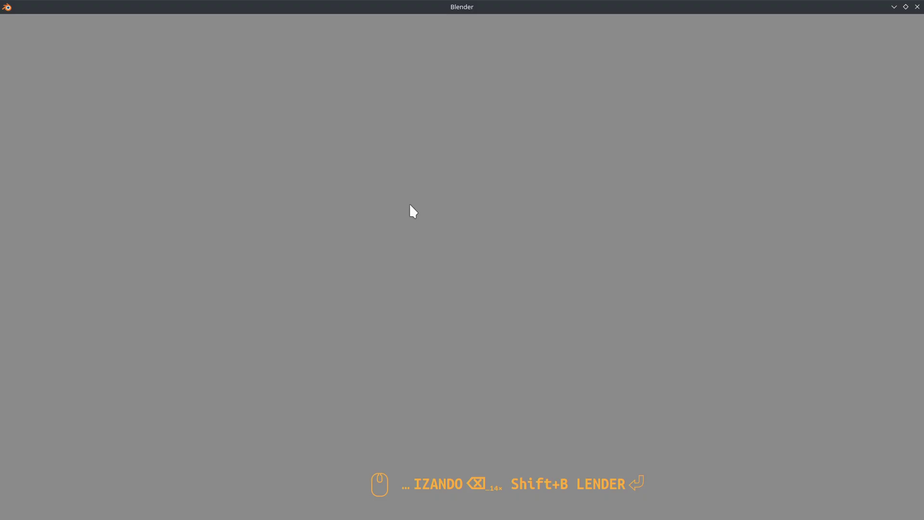
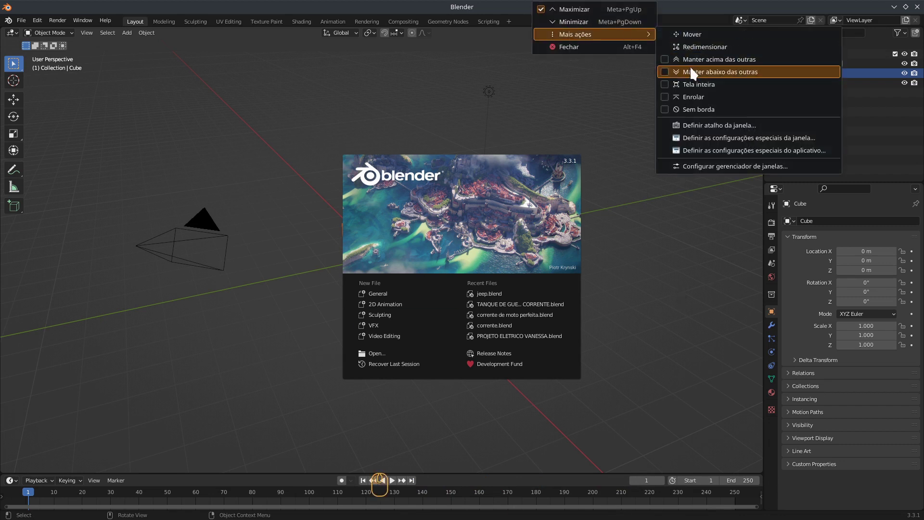
Make the Blender window borderless and orbit around the default cube.
click(668, 112)
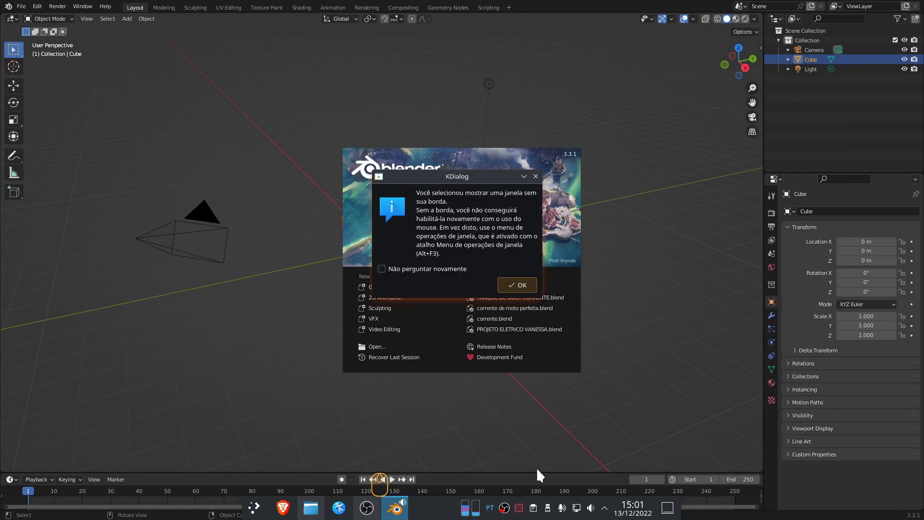
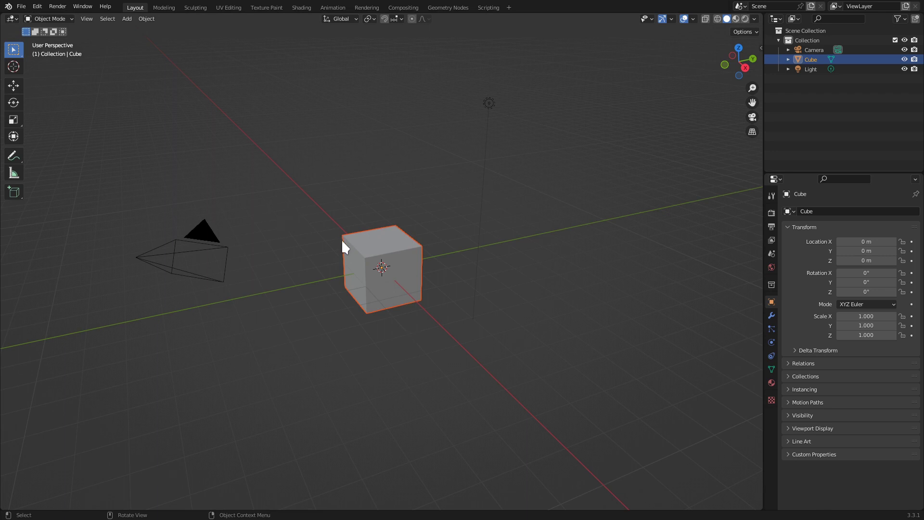
drag(359, 299, 395, 303)
scroll(up, 3)
drag(414, 303, 438, 219)
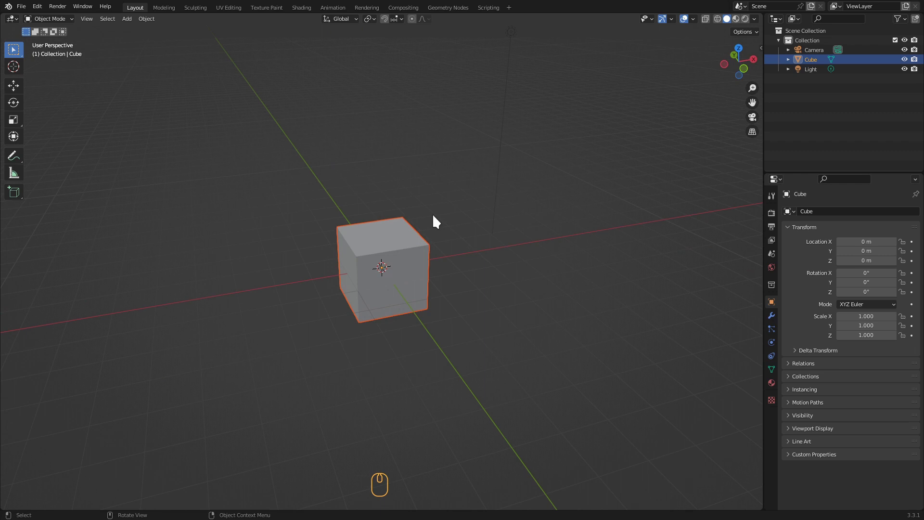
Check the cube from the front and right numpad views, then return to perspective.
key(KP_1)
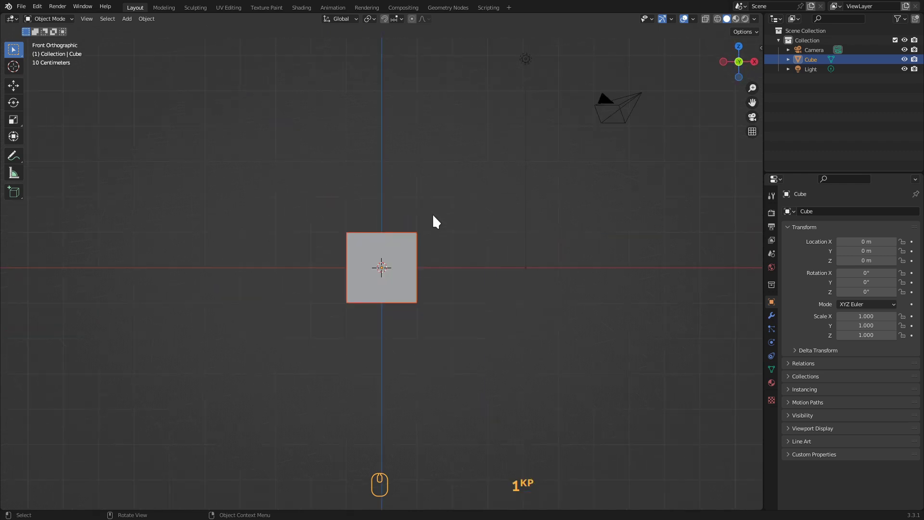
key(KP_3)
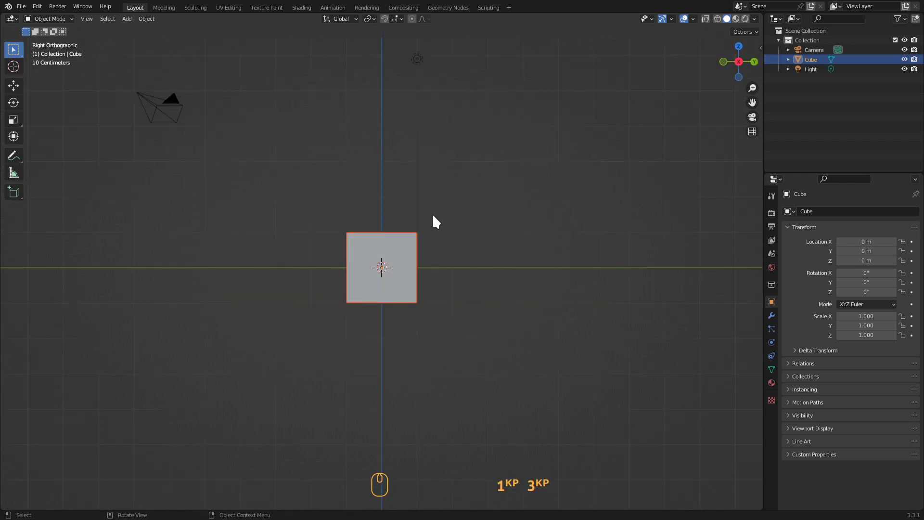
key(KP_7)
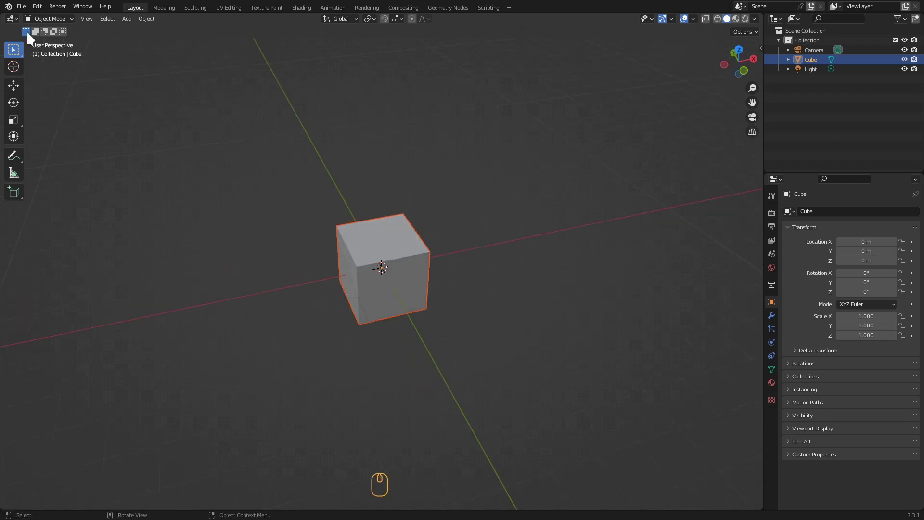
Enter Edit Mode on the cube and switch to face selection.
key(Tab)
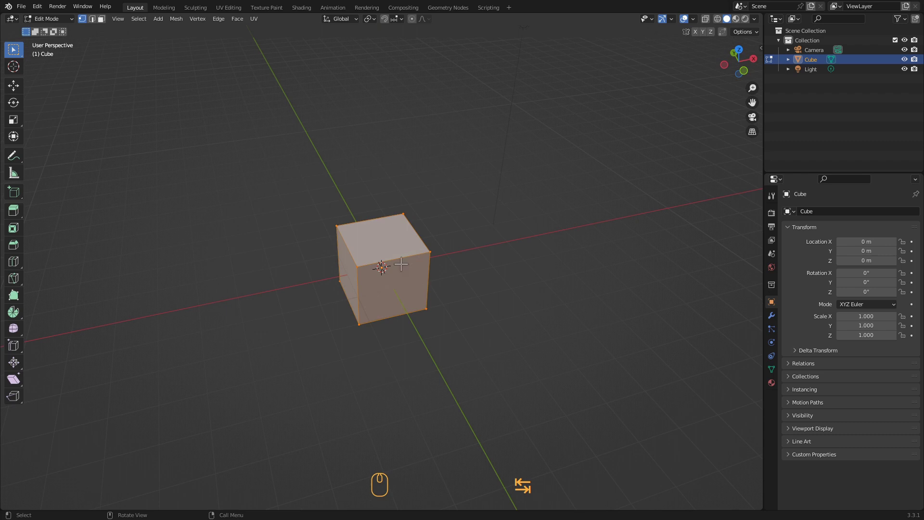
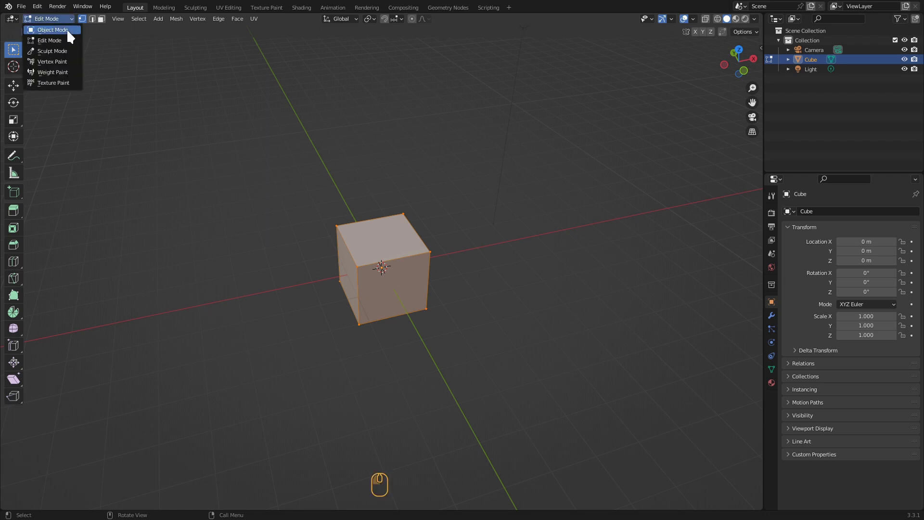
key(Tab)
key(Tab)
key(Tab)
key(Tab)
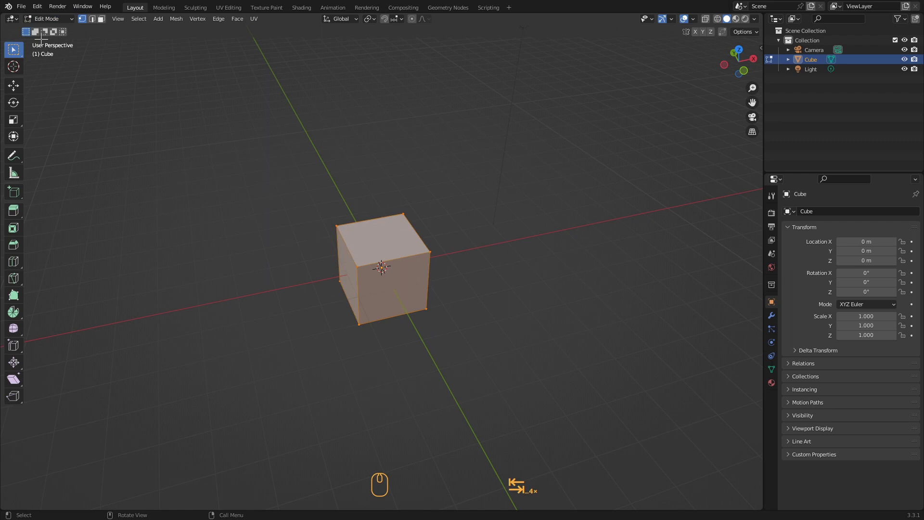
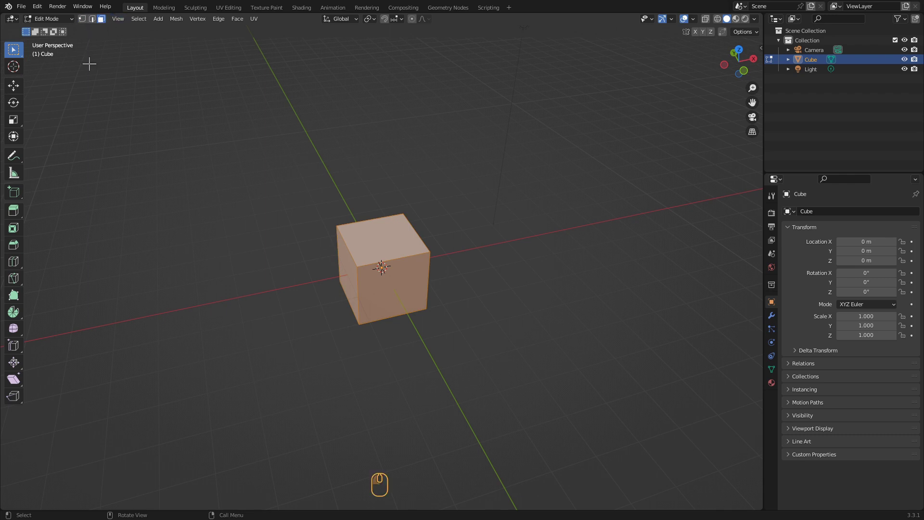
key(3)
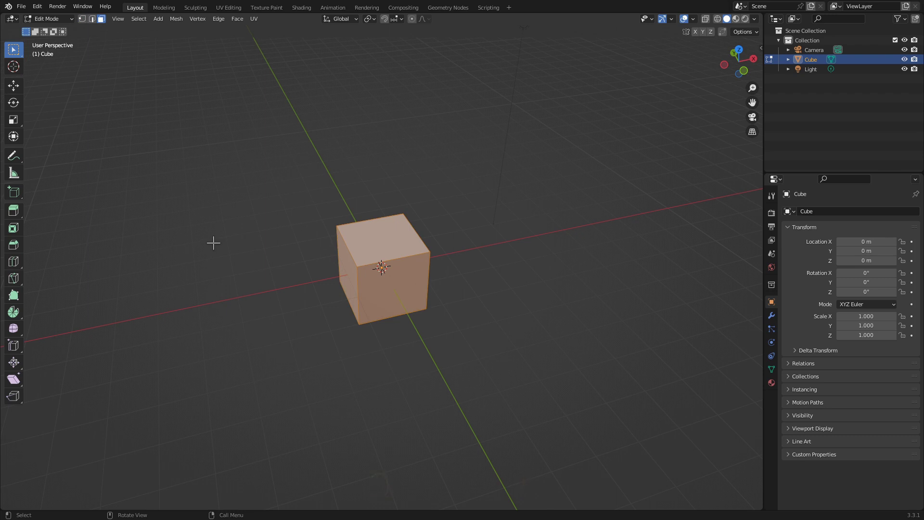
View the cube from the right side and zoom in closer.
key(KP_3)
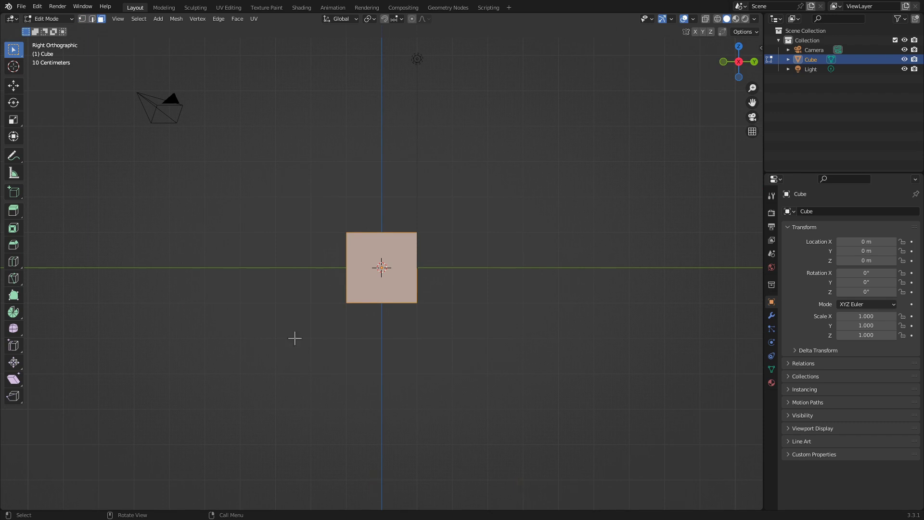
scroll(up, 3)
key(3)
scroll(up, 3)
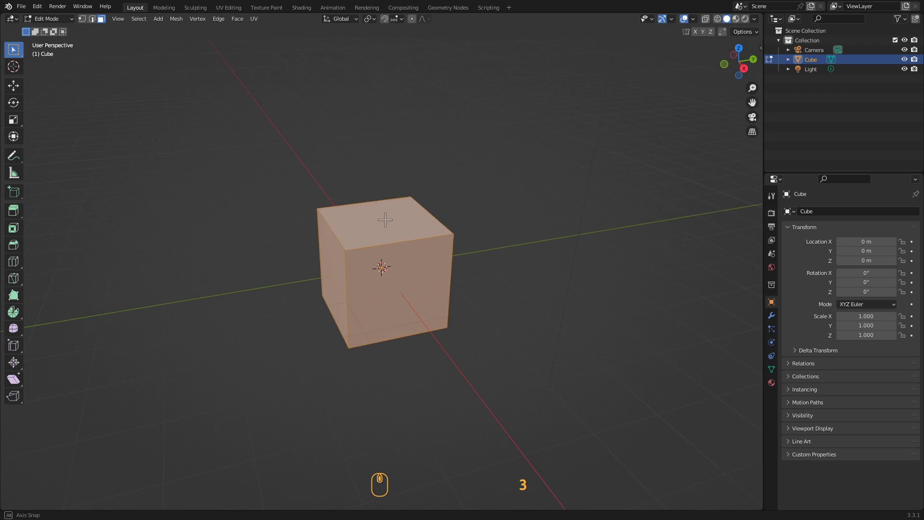
Subdivide the cube once so every side is split into four faces.
click(387, 227)
drag(326, 273, 344, 255)
key(1)
click(346, 257)
text(31)
click(400, 211)
click(319, 307)
text(2)
drag(404, 353, 374, 257)
click(374, 257)
Clear the selection with Select > None and pick a lower side face of the cube.
drag(434, 271, 111, 33)
drag(108, 23, 159, 135)
key(3)
click(383, 300)
key(a)
click(146, 24)
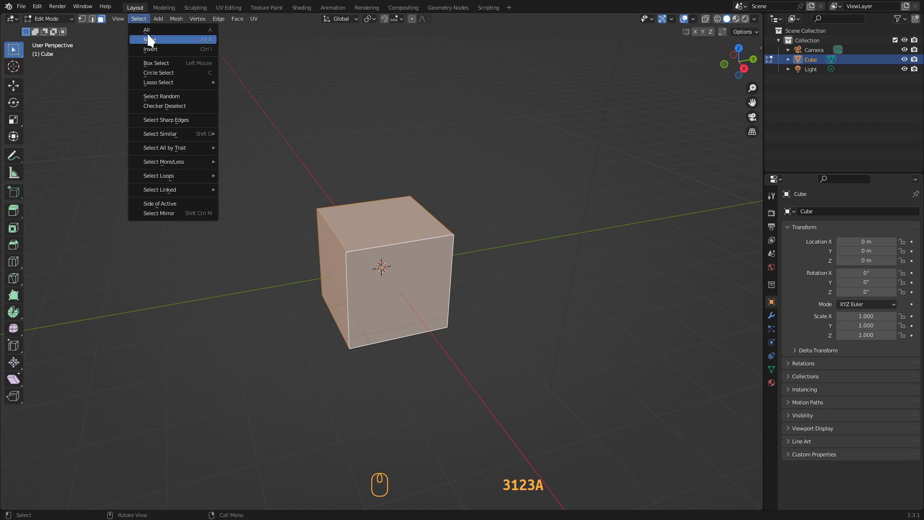
drag(149, 32, 411, 310)
drag(411, 310, 393, 326)
click(393, 327)
click(363, 320)
text(3123A)
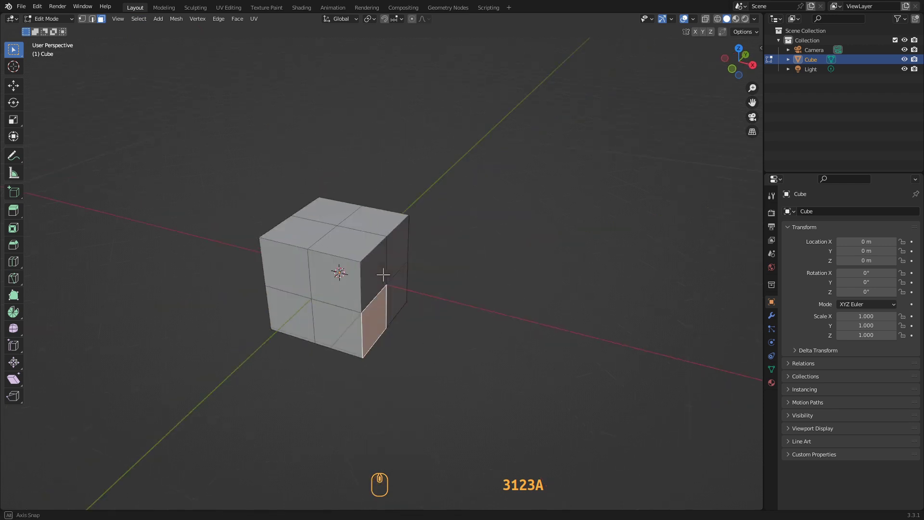
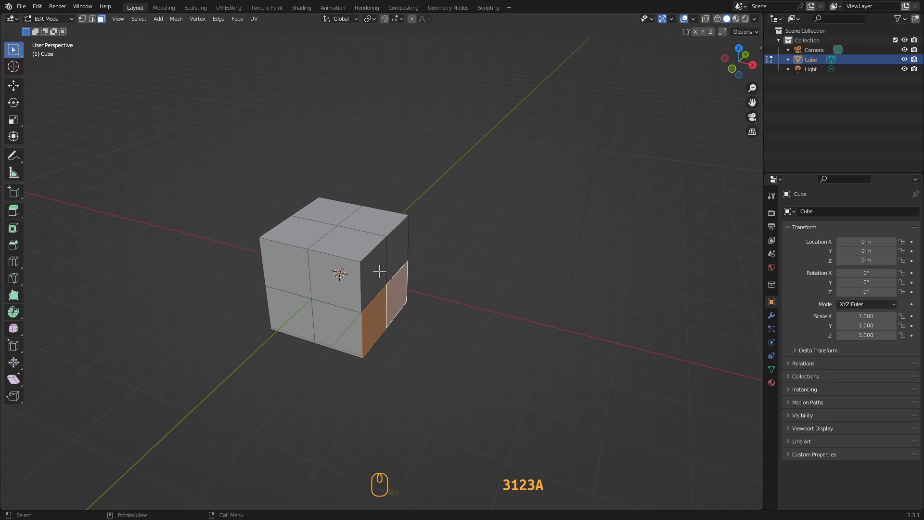
Extrude the lower side faces outward to form a stepped hull, then select the whole mesh.
key(KP_1)
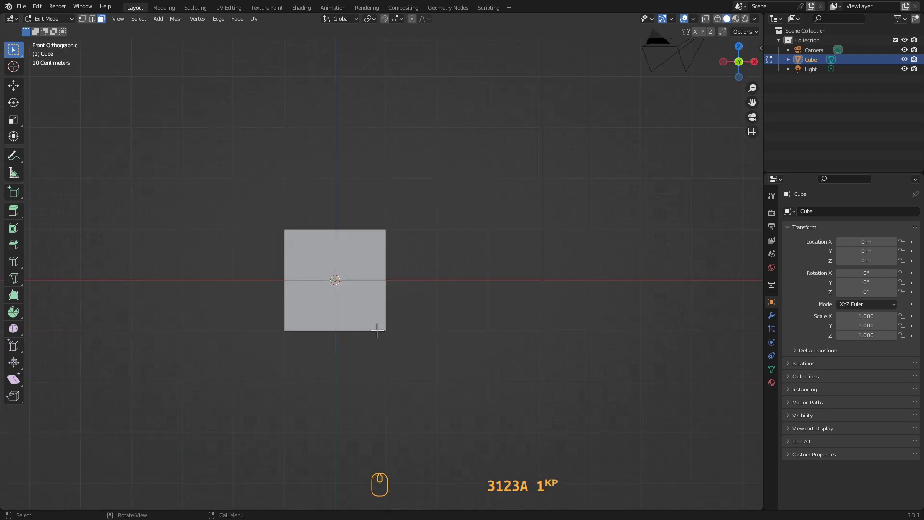
key(KP_1)
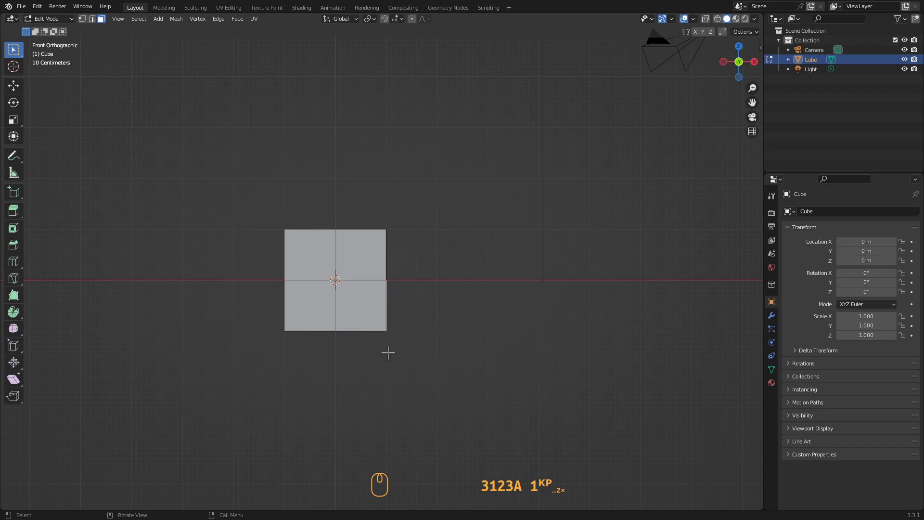
key(KP_1)
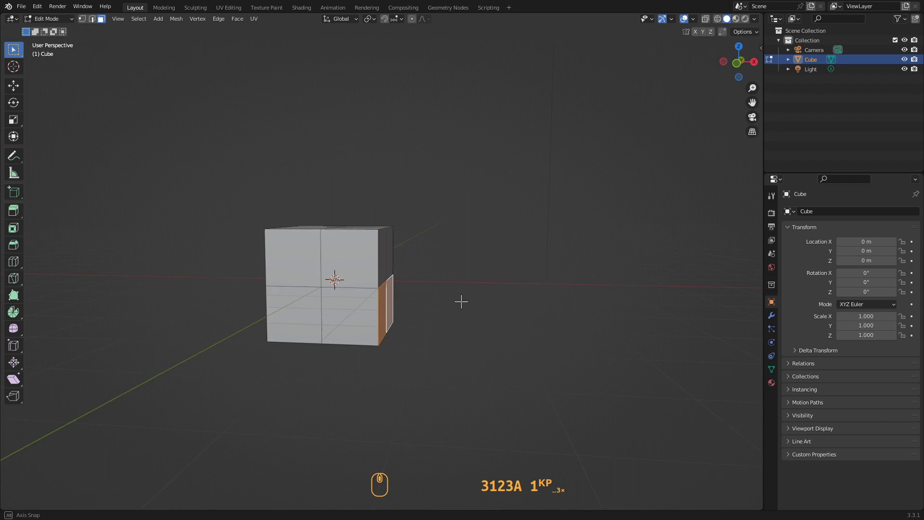
key(e)
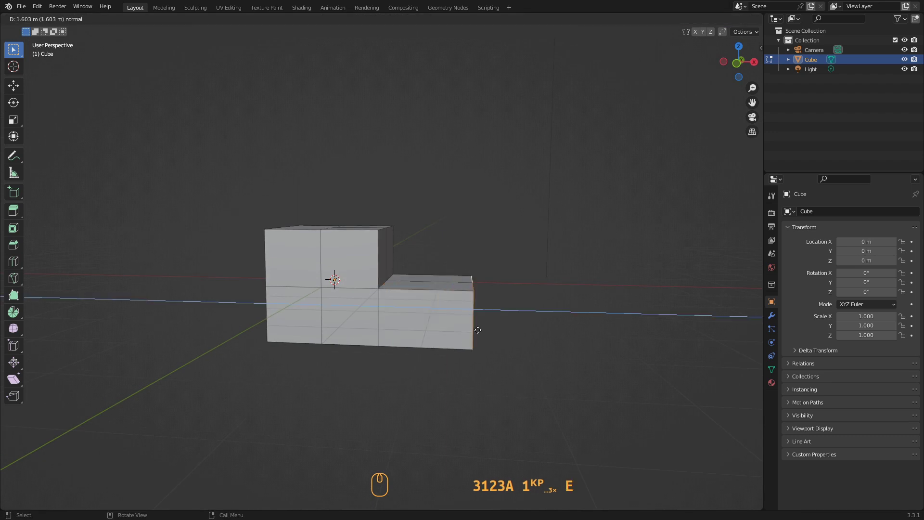
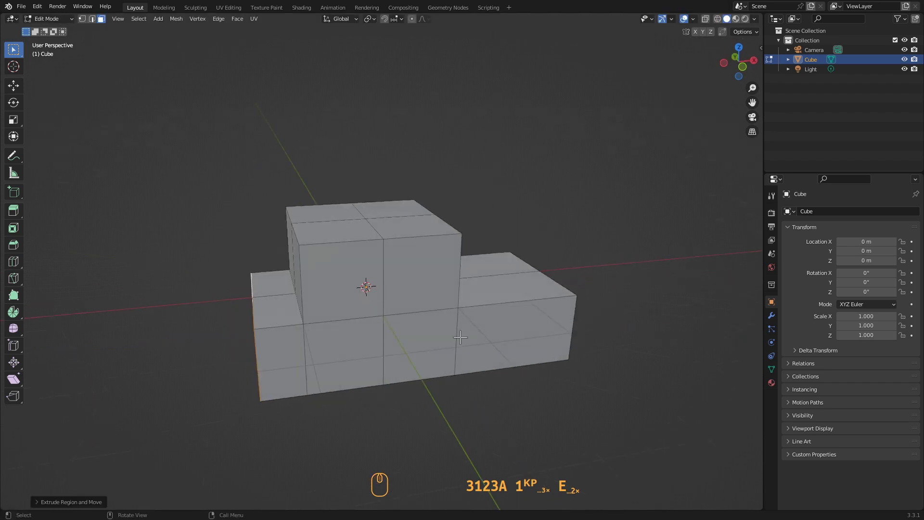
scroll(down, 3)
key(a)
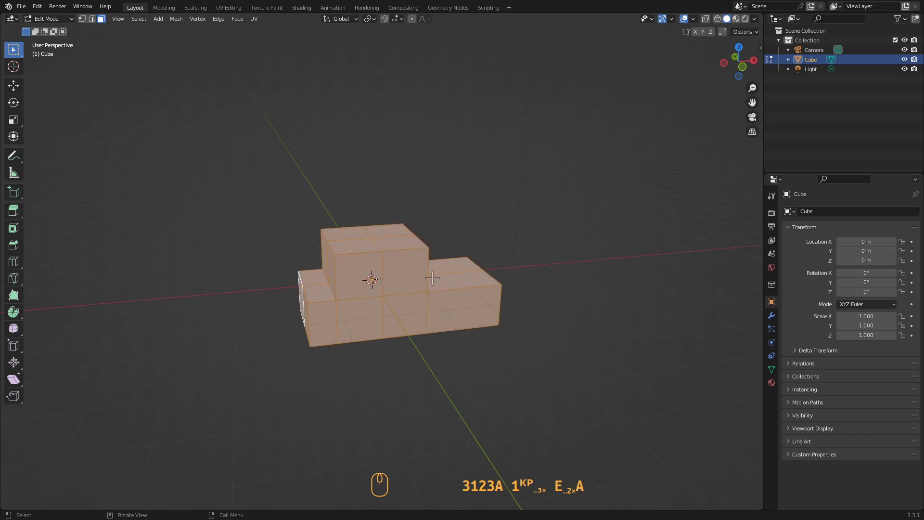
Bevel all edges of the stepped hull with a 0.2 m width for chamfered corners.
text(3123A)
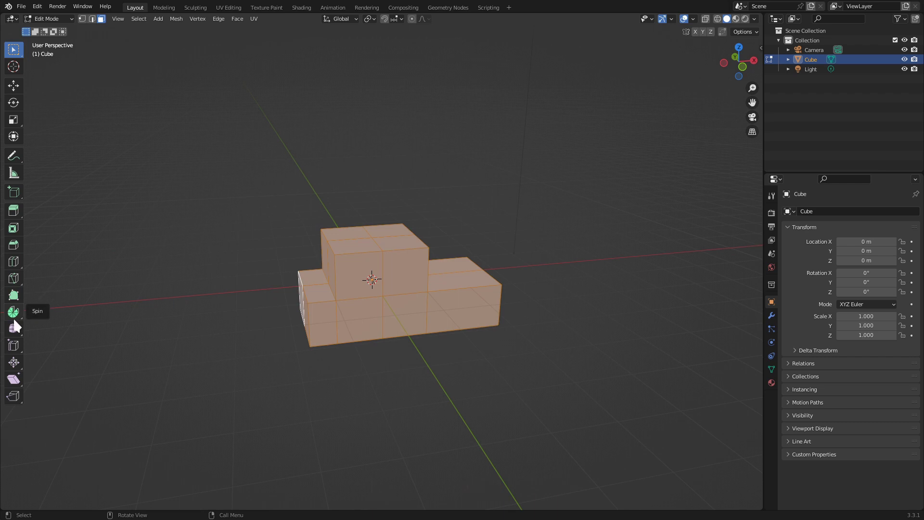
click(15, 249)
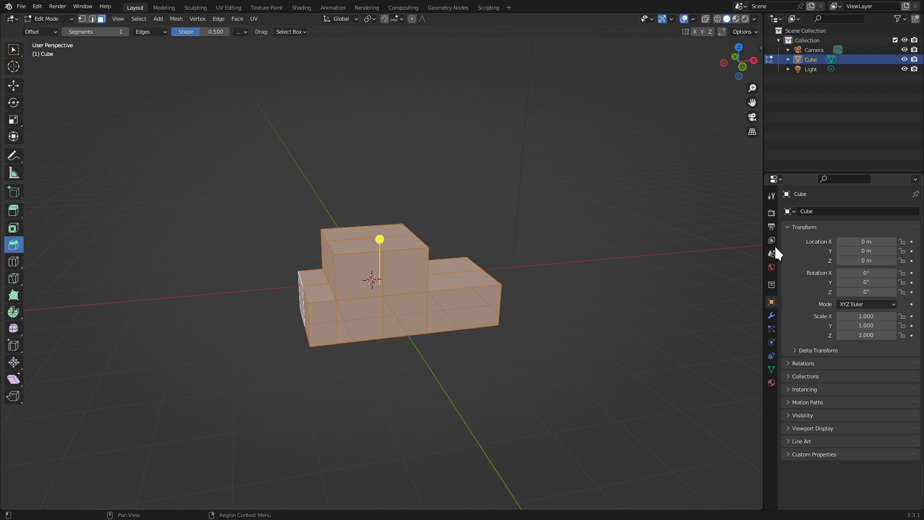
drag(778, 257, 864, 301)
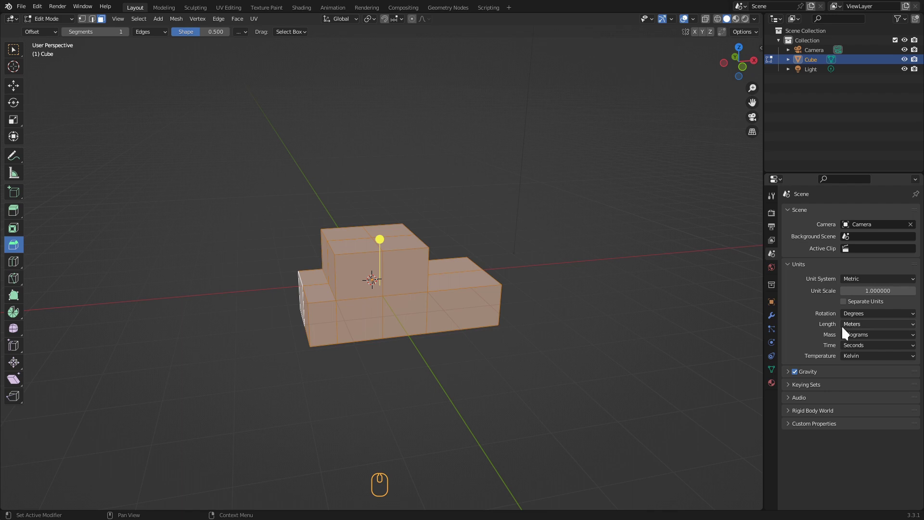
key(.)
key(.)
key(KP_2)
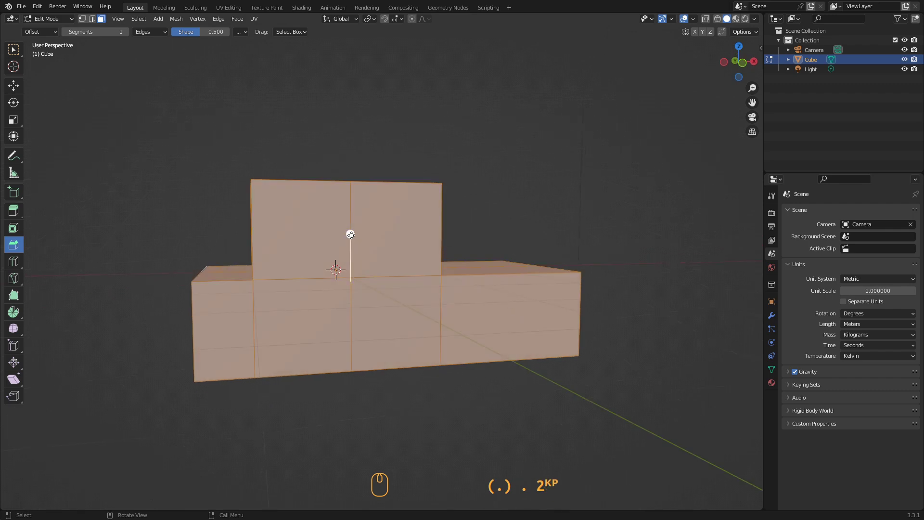
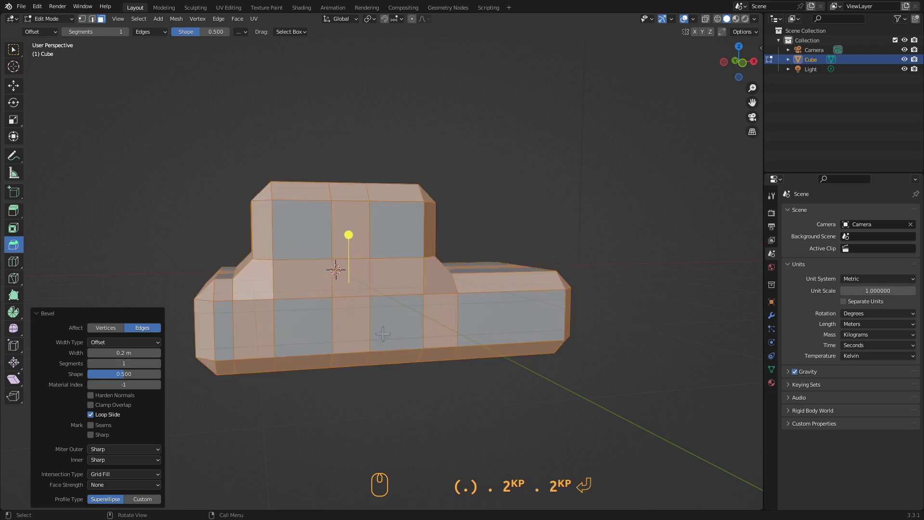
text((.) . 2KP . 2KP ↩)
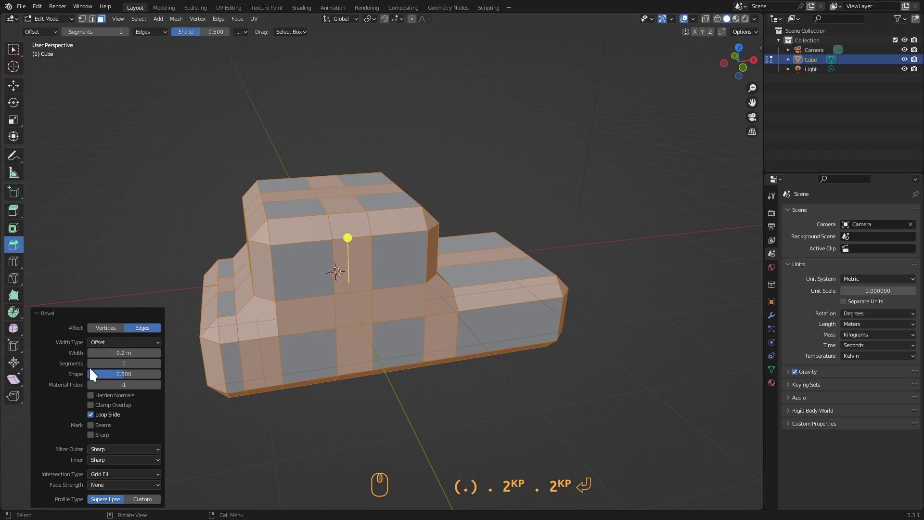
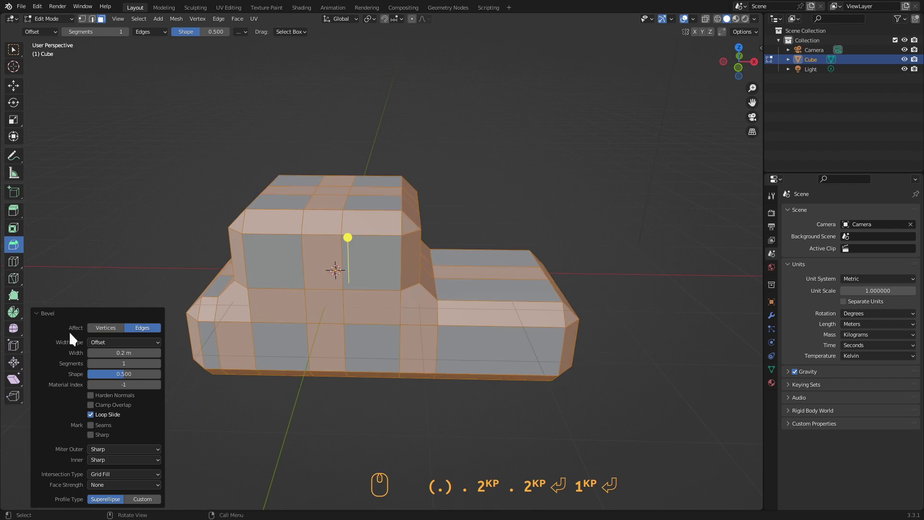
Select the whole mesh and apply Limited Dissolve to clear leftover subdivision edges.
key(Return)
key(Escape)
drag(135, 183, 274, 289)
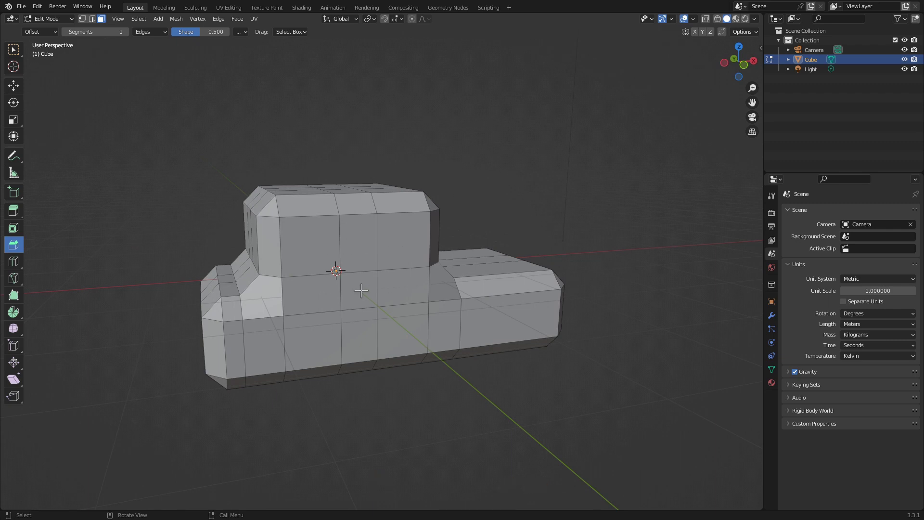
key(a)
text(ax)
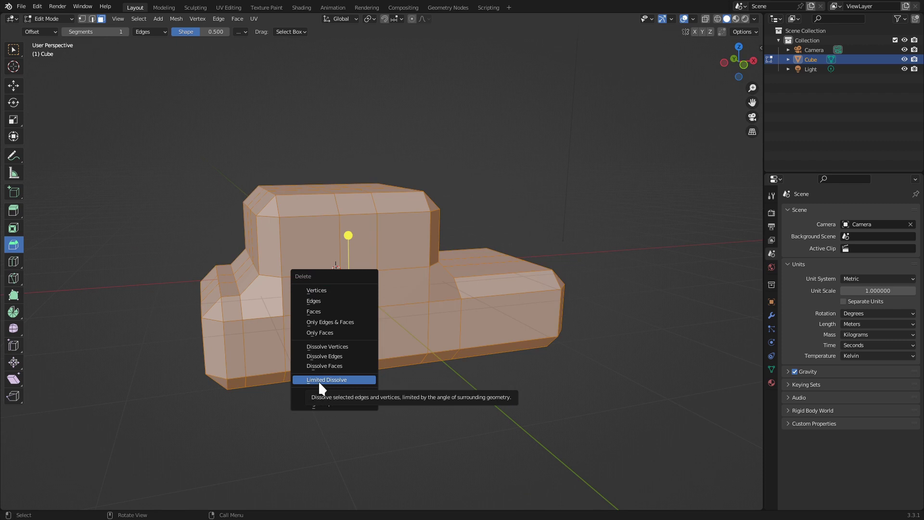
drag(325, 388, 300, 323)
drag(301, 323, 407, 260)
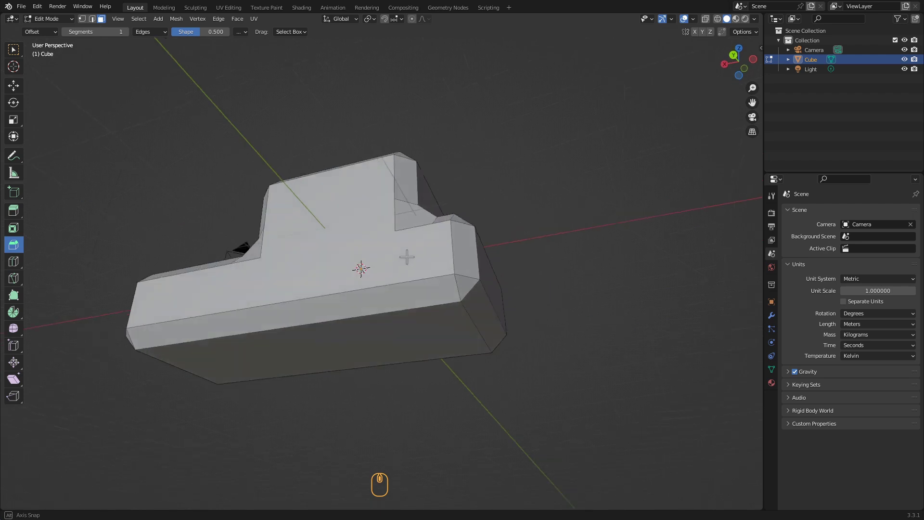
drag(262, 275, 456, 276)
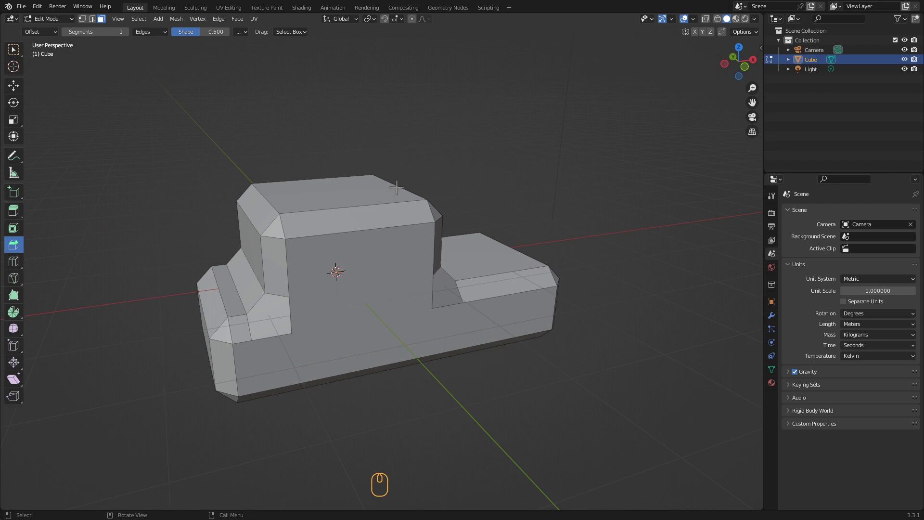
Inspect the bevelled hull from front, side and top orthographic views, ending on the front.
key(KP_1)
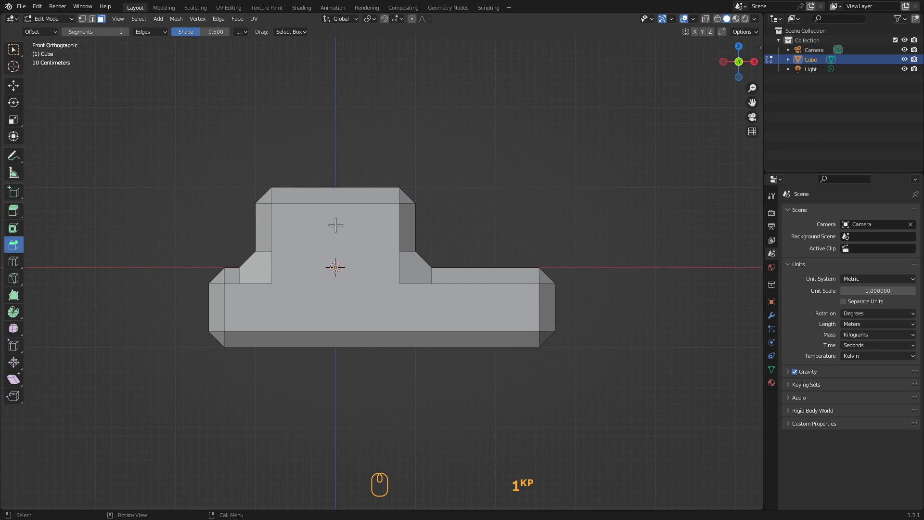
key(KP_3)
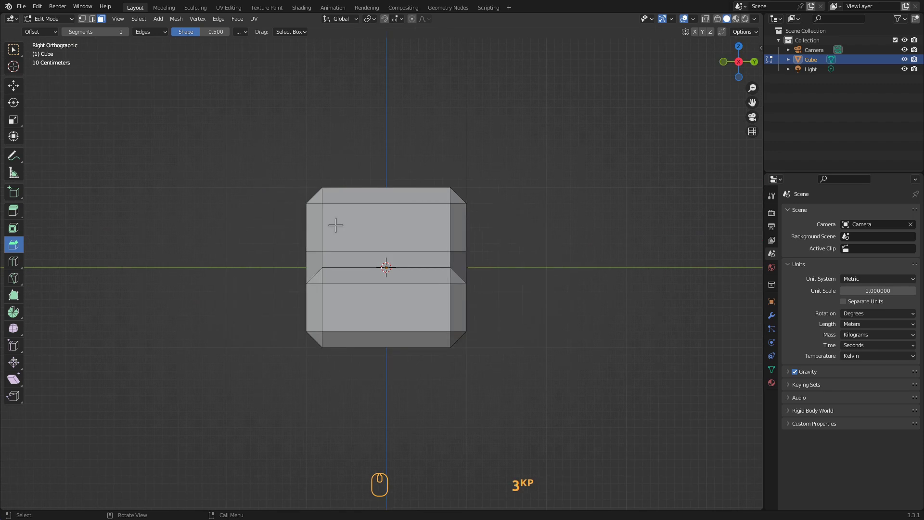
key(KP_7)
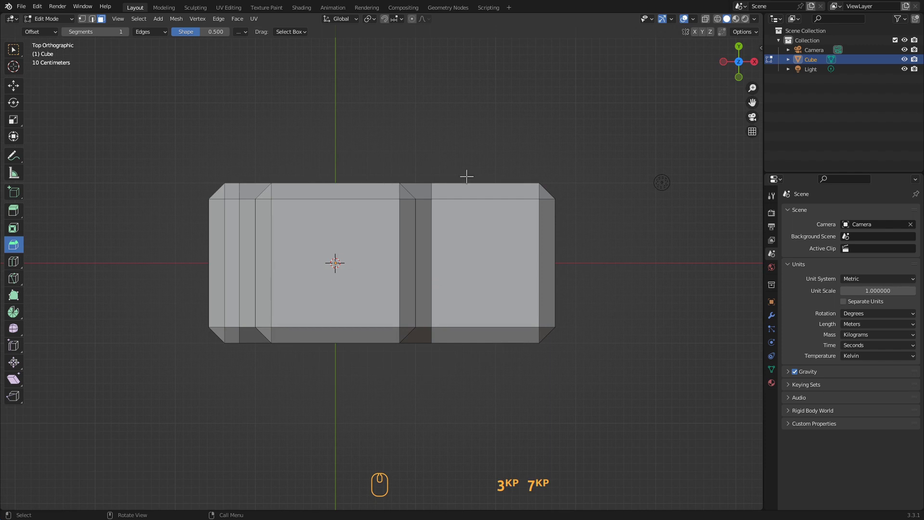
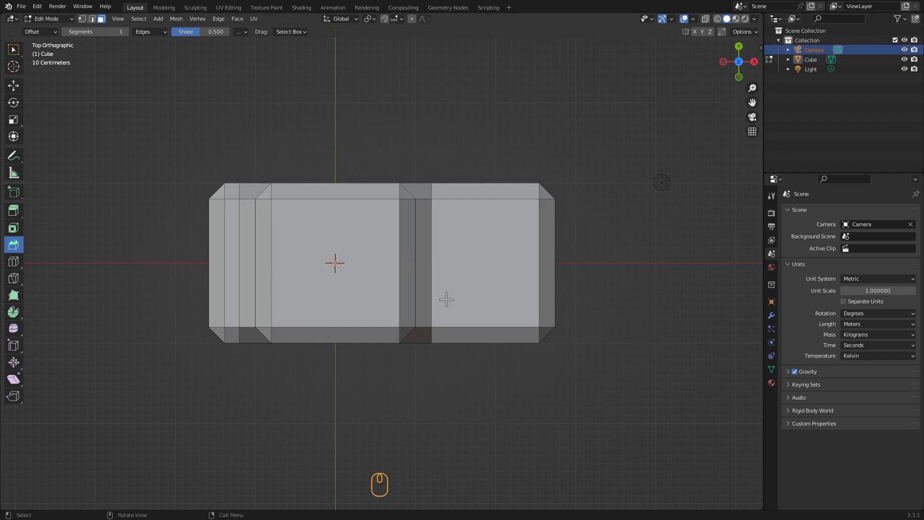
key(KP_1)
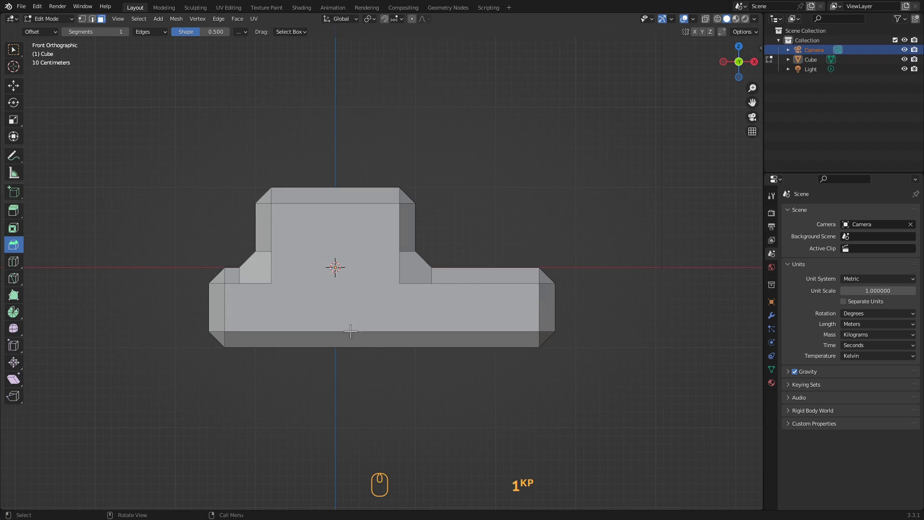
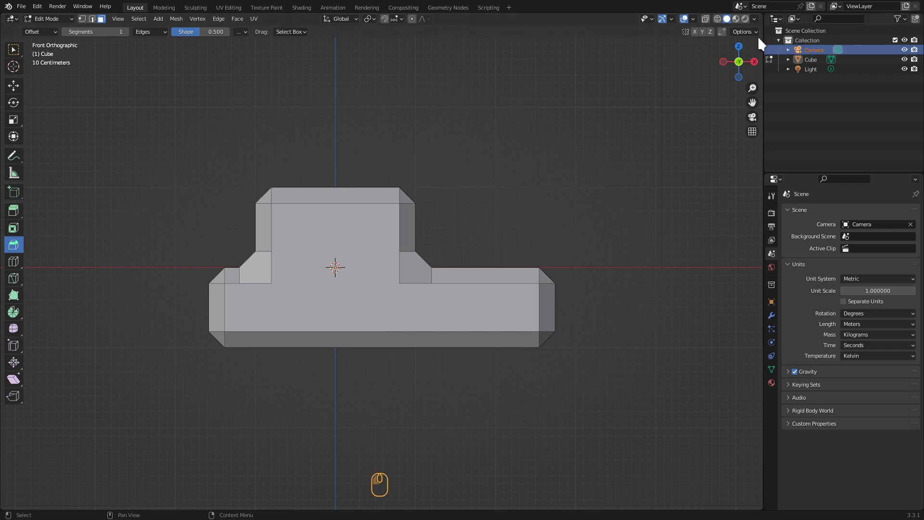
Look through the scene camera, enable Lock Camera to View and zoom to frame the whole hull.
key(ctrl+alt+KP_0)
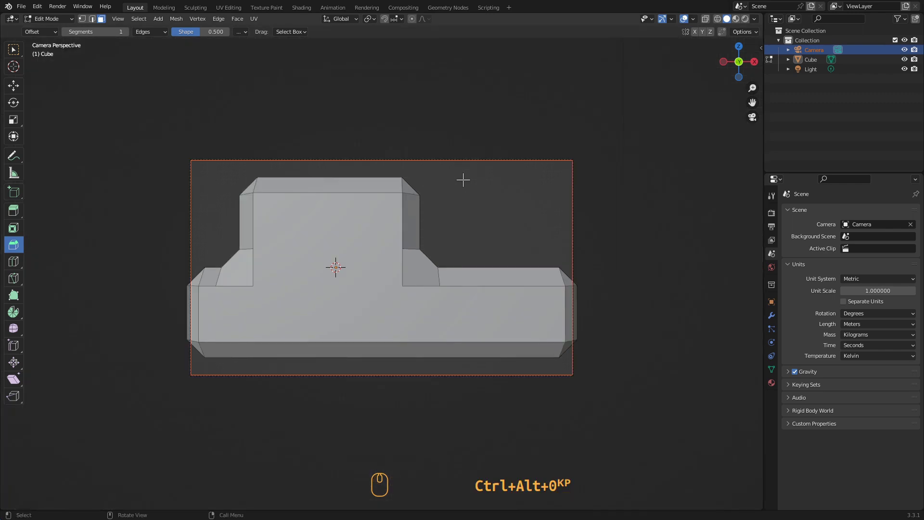
scroll(down, 3)
scroll(up, 3)
scroll(up, 3)
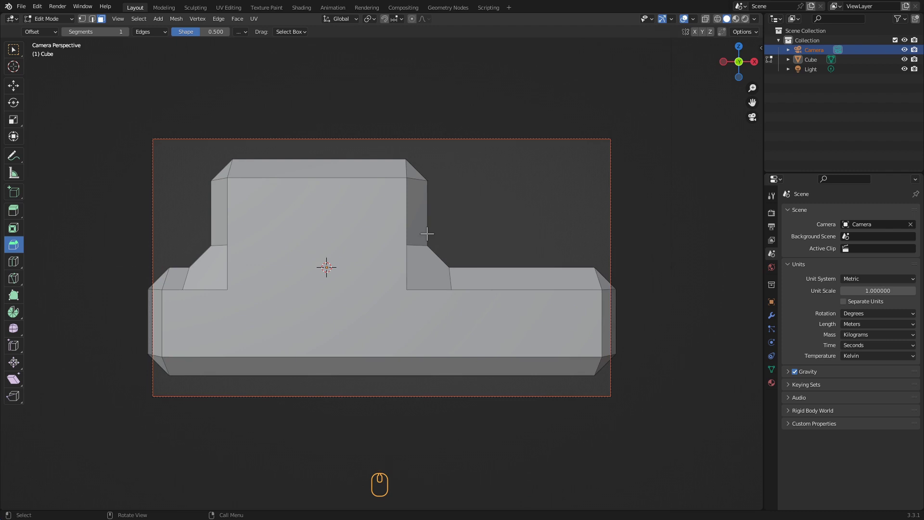
key(n)
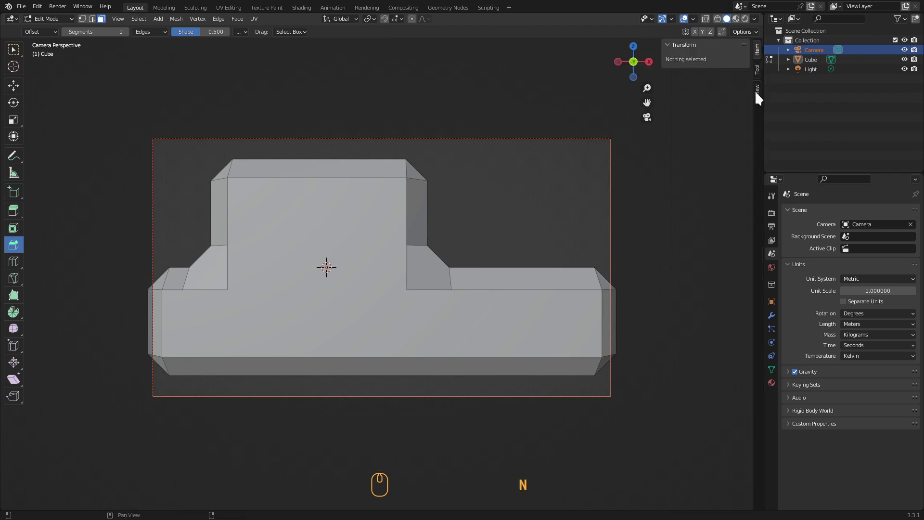
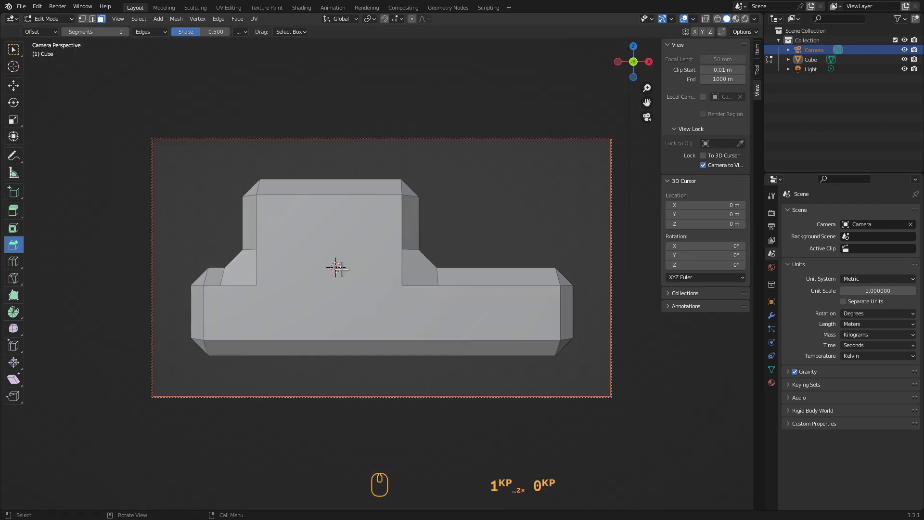
key(KP_0)
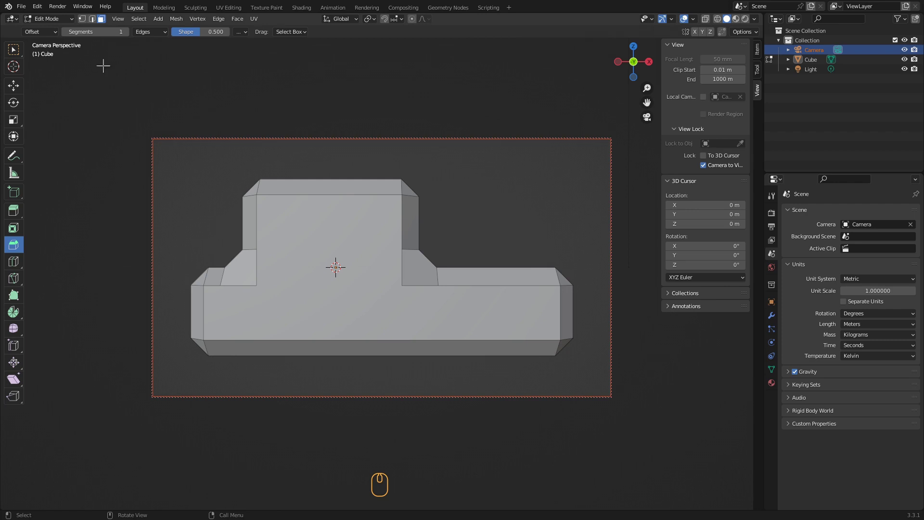
Return to Object Mode, make the Camera active and set its Lens Type to Orthographic.
click(59, 23)
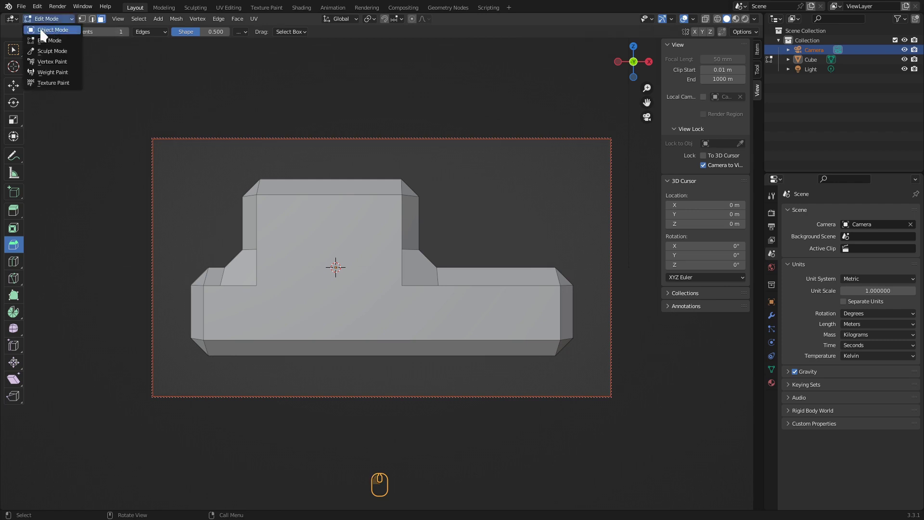
click(37, 36)
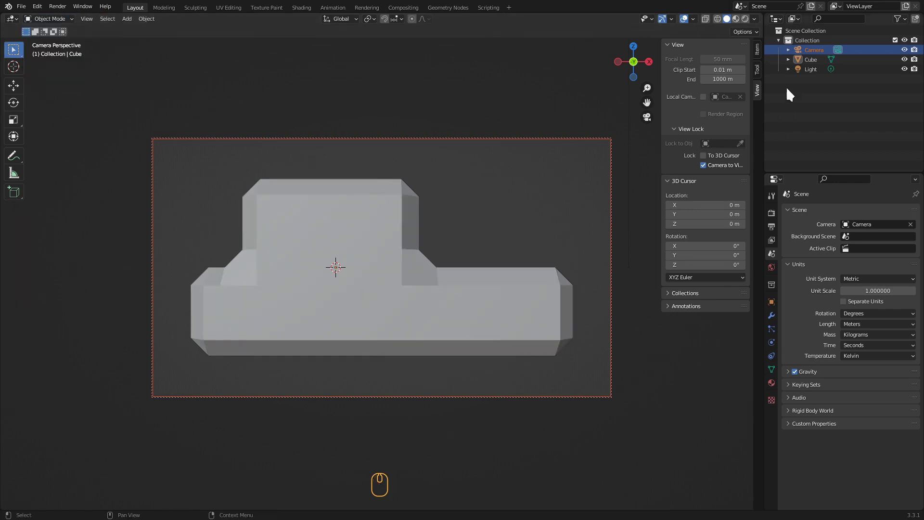
click(817, 63)
click(819, 54)
click(809, 54)
click(776, 348)
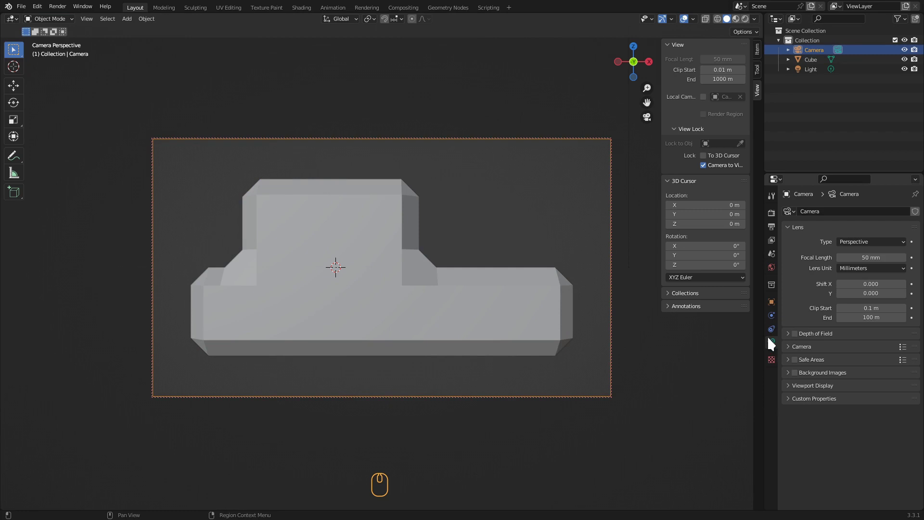
drag(776, 346, 782, 186)
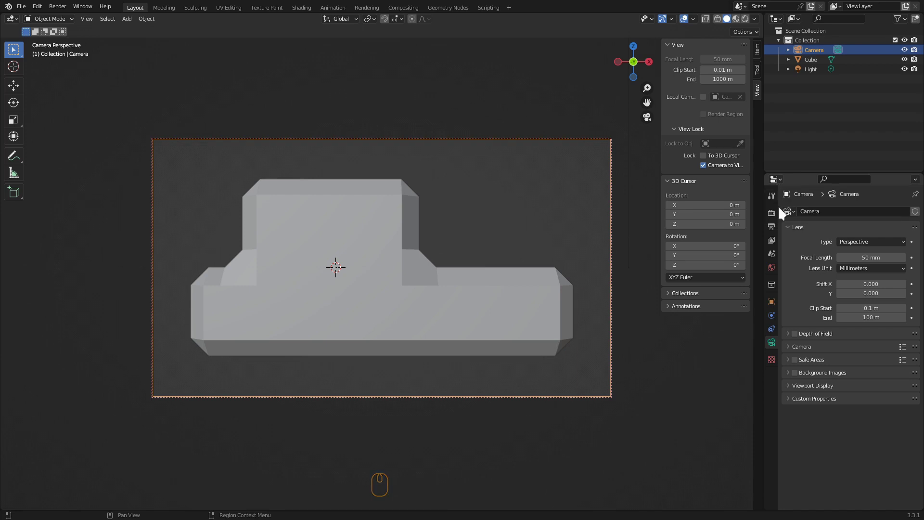
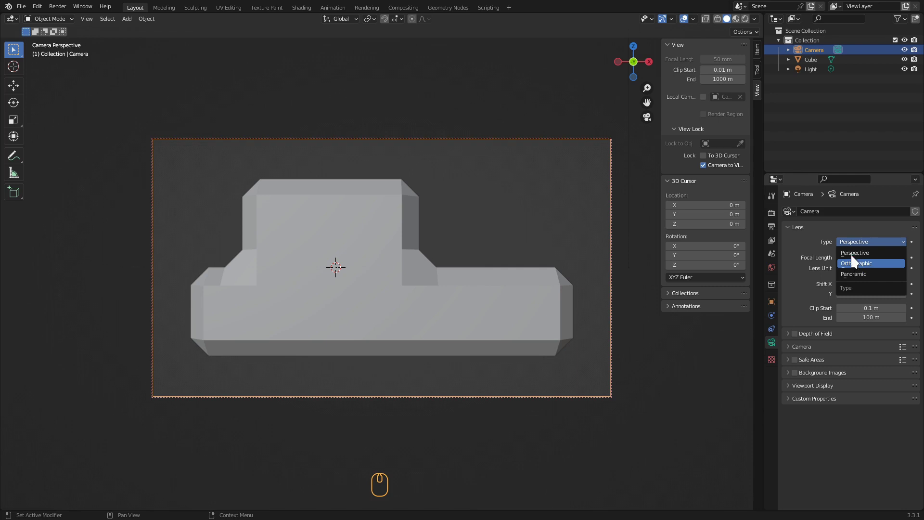
Switch the camera lens to Orthographic and tune Orthographic Scale so the block fills the frame.
click(857, 269)
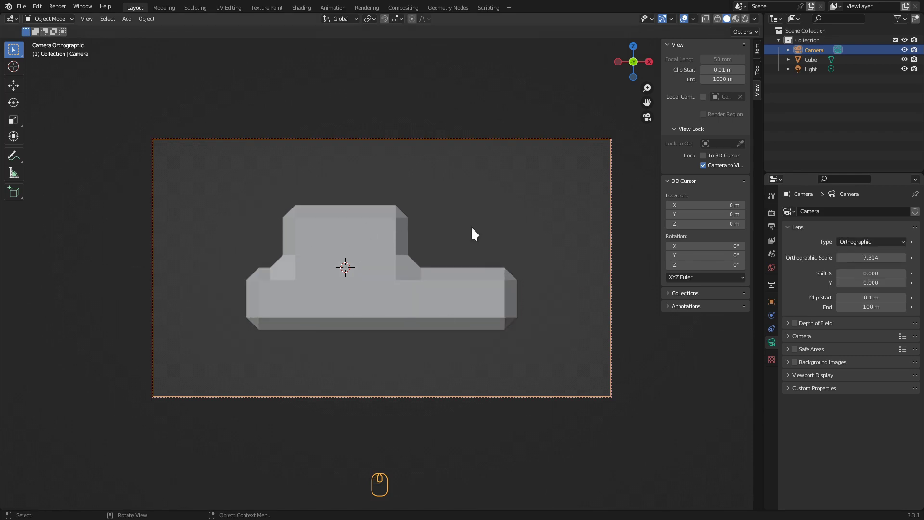
scroll(up, 3)
scroll(up, 3)
scroll(down, 3)
scroll(up, 3)
scroll(down, 3)
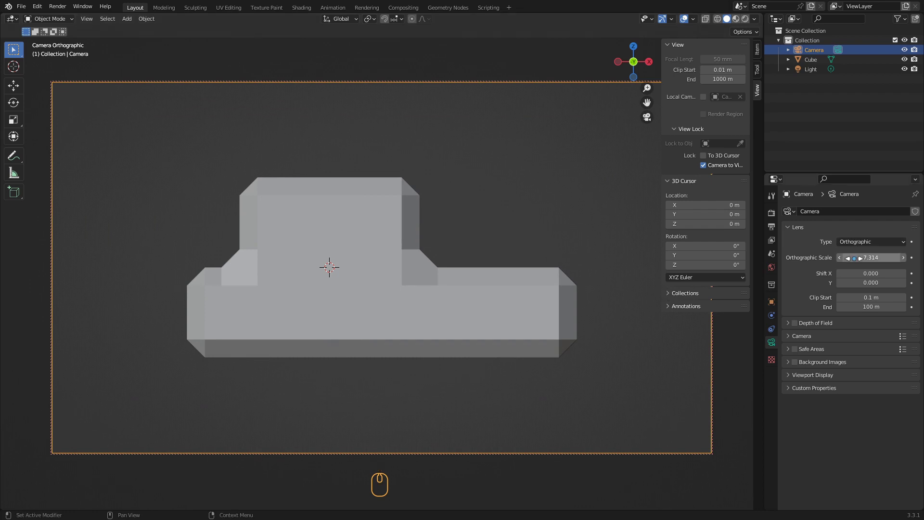
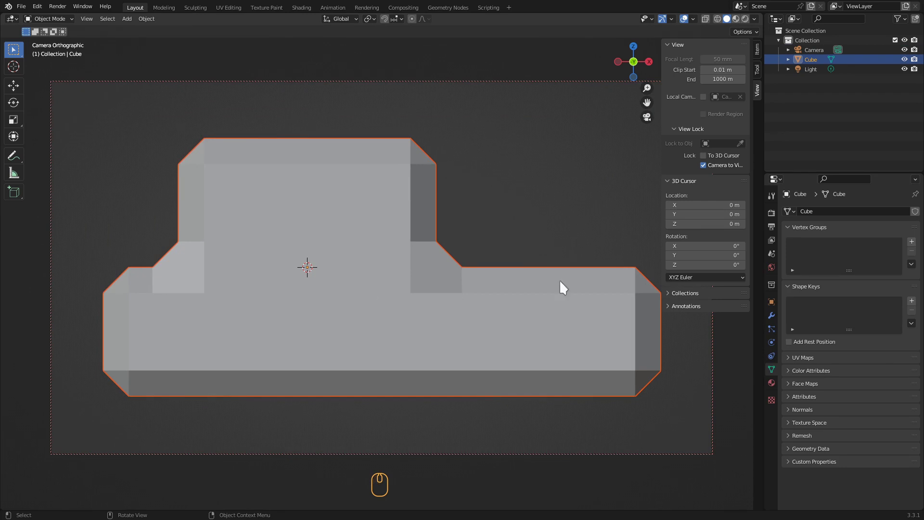
Check the block from the front orthographic view, then return to looking through the camera.
key(KP_1)
key(KP_1)
key(KP_3)
key(KP_1)
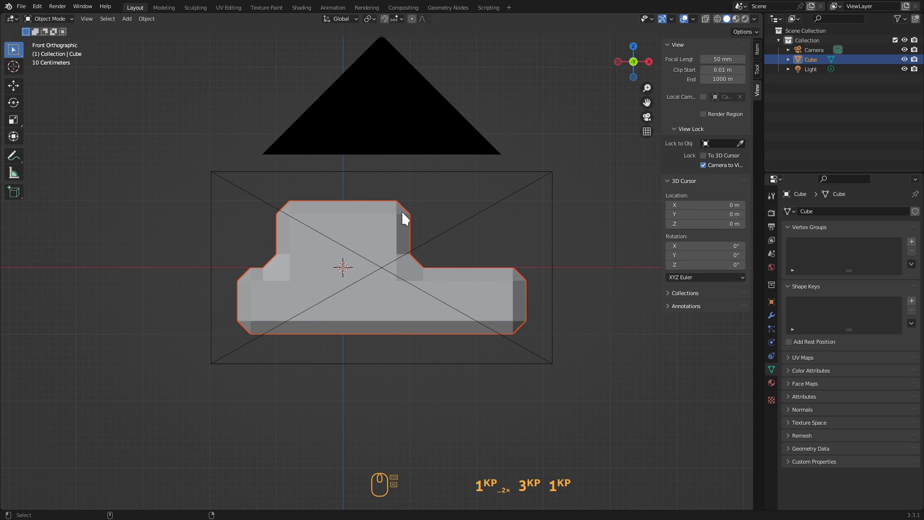
key(ctrl+alt+KP_0)
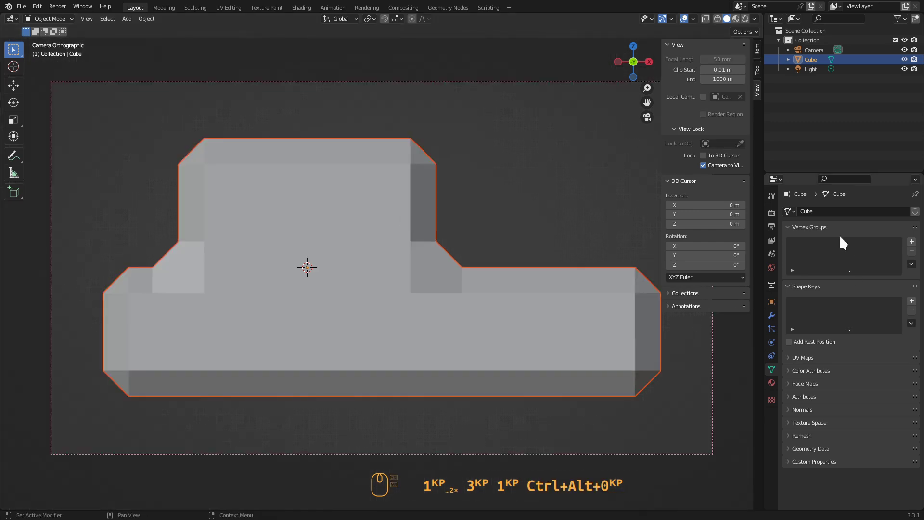
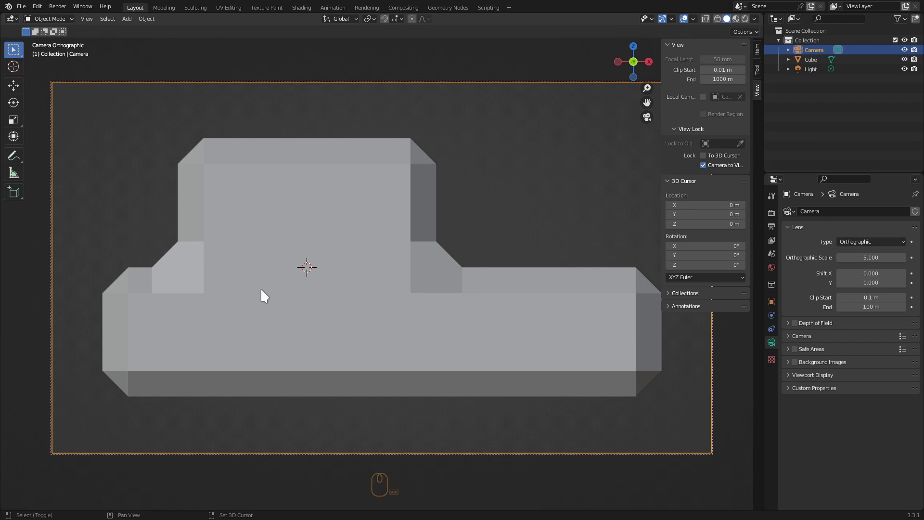
Adjust the camera framing around the block, hide the sidebar and render a first test image.
drag(240, 296, 221, 308)
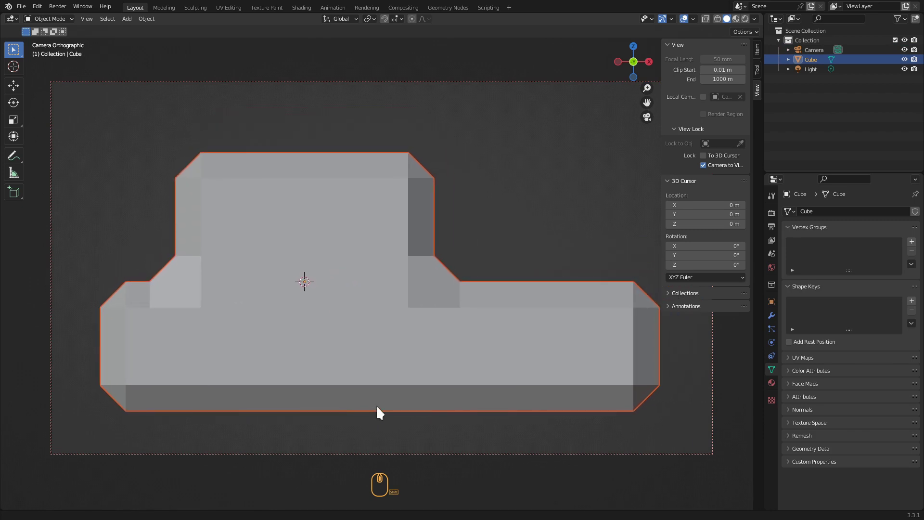
key(n)
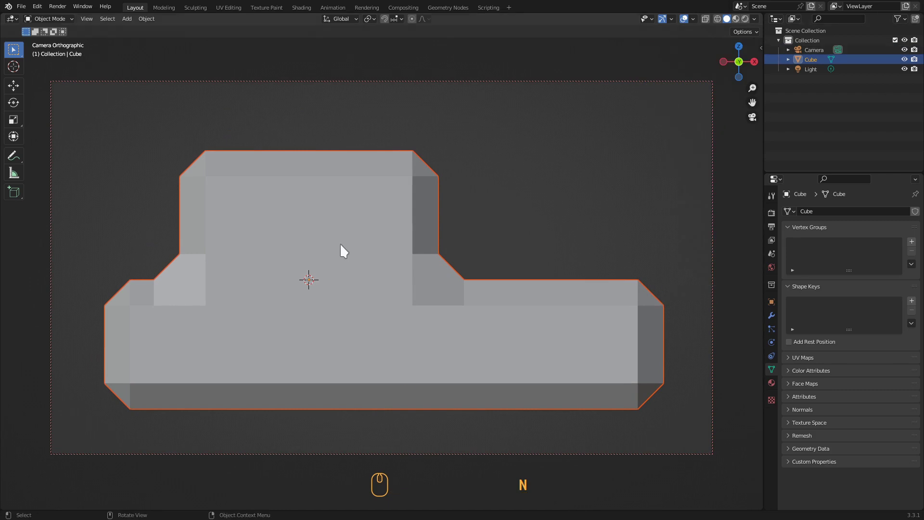
key(F12)
drag(235, 14, 441, 326)
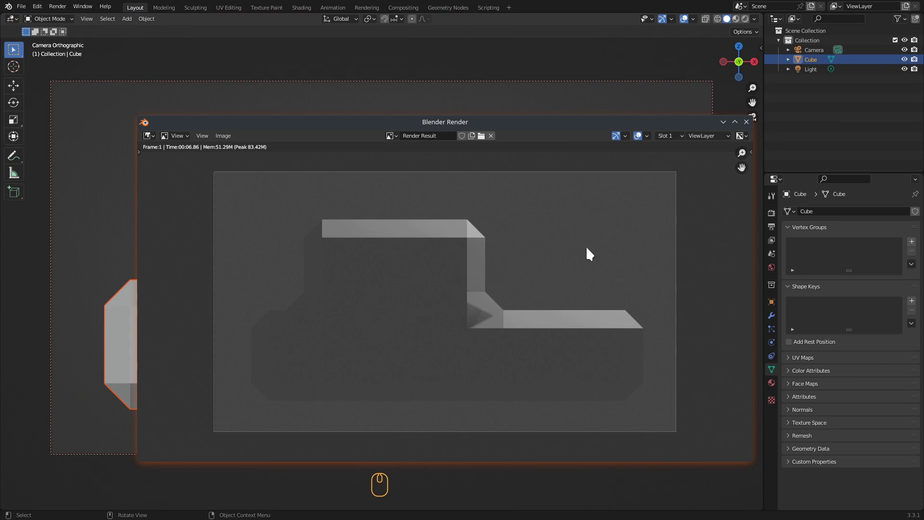
Close the render result and set the scene's render engine to Workbench.
click(747, 131)
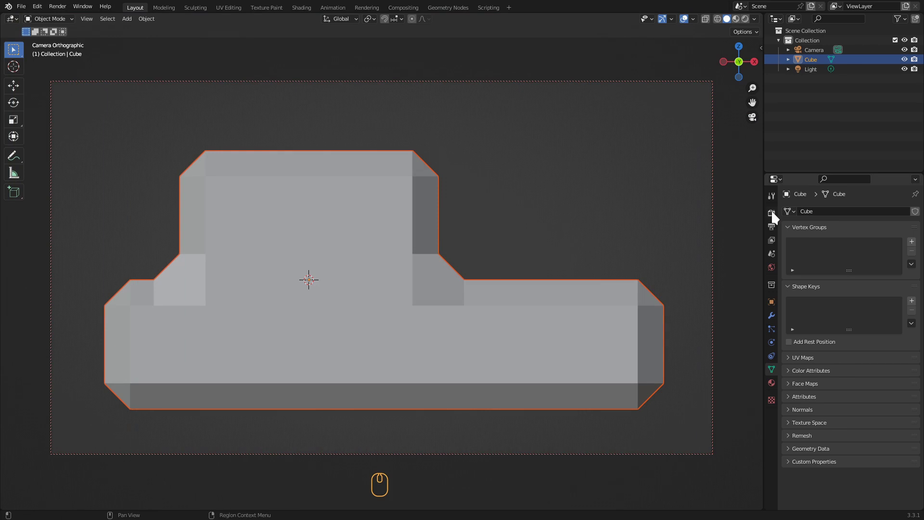
drag(777, 217, 858, 213)
drag(859, 212, 866, 239)
drag(866, 239, 859, 237)
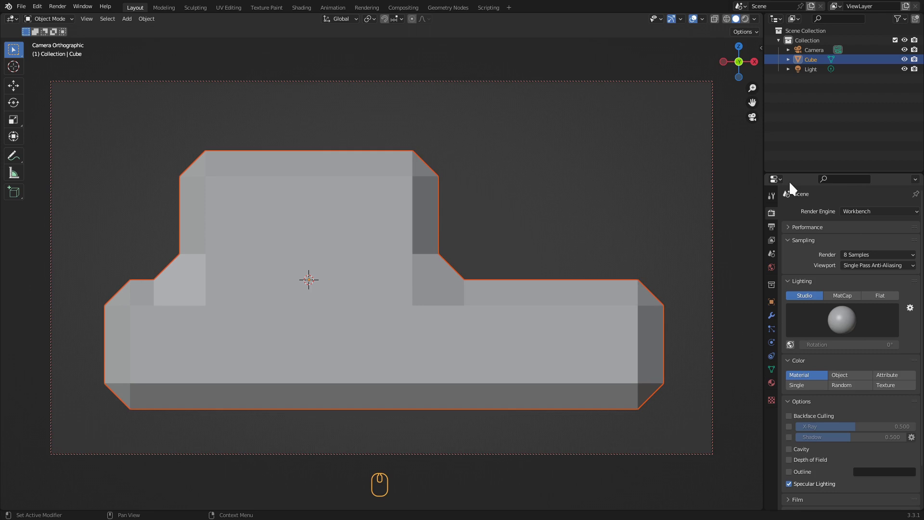
Render a Workbench test image with the default Studio lighting, inspect it and close it.
key(F12)
drag(327, 198, 287, 9)
scroll(down, 3)
drag(286, 9, 428, 321)
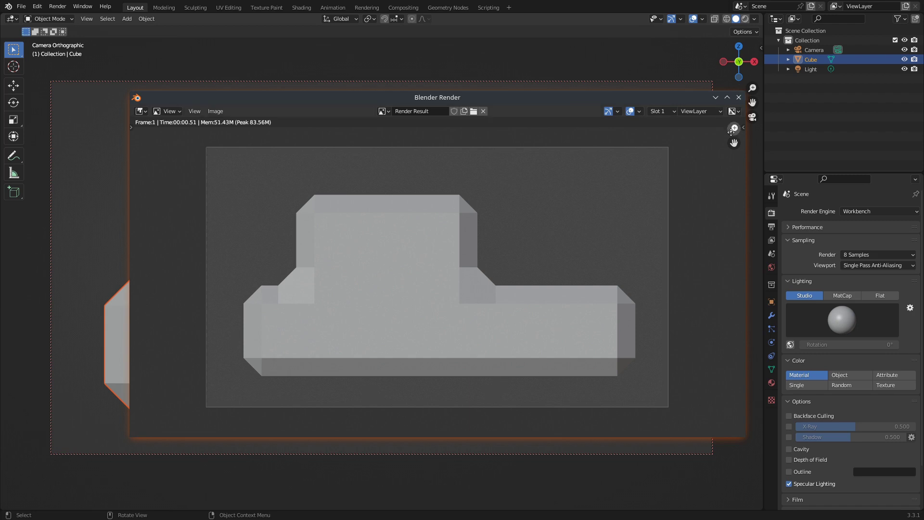
drag(741, 105, 867, 213)
click(852, 304)
Render again, try MatCap lighting, then set Workbench lighting to Flat.
key(F12)
drag(406, 203, 827, 332)
scroll(down, 3)
click(827, 332)
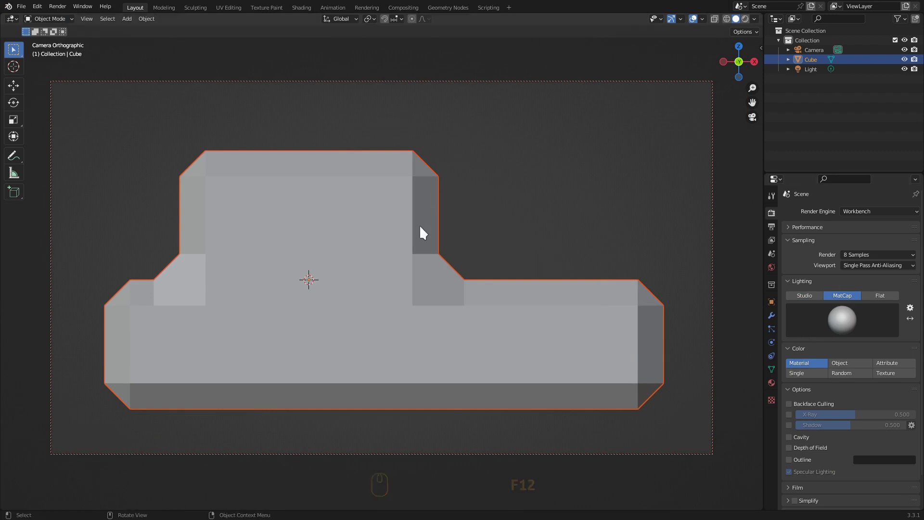
click(886, 301)
Render with Flat lighting to check the flat silhouette look, then close the render result.
key(F12)
drag(375, 269, 280, 193)
scroll(down, 3)
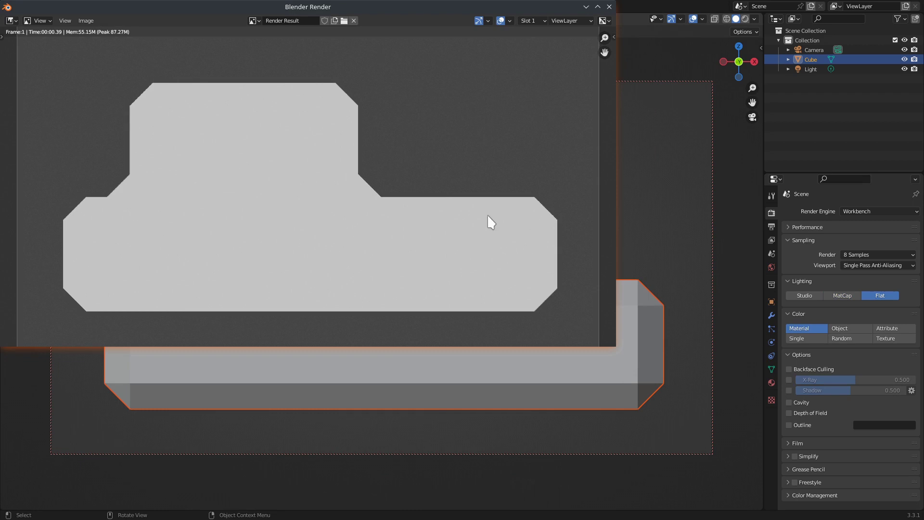
click(354, 108)
drag(387, 164, 822, 74)
drag(821, 74, 782, 102)
drag(781, 102, 815, 58)
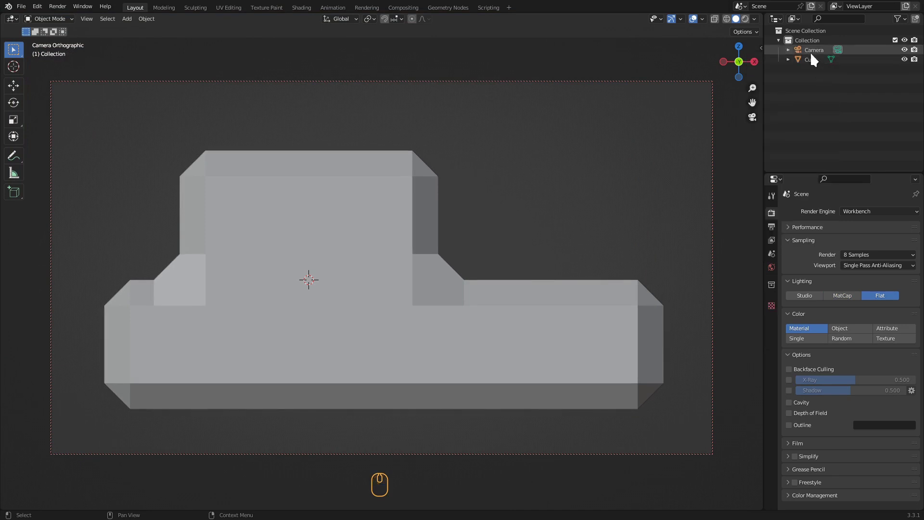
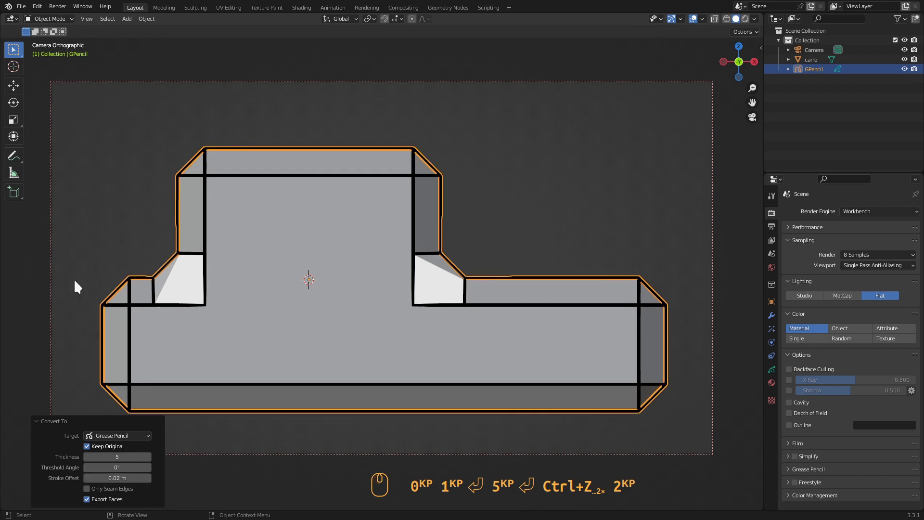
Hide carro to inspect the trial line art, delete the GPencil object, then show carro again.
drag(89, 502, 172, 440)
click(911, 65)
click(243, 332)
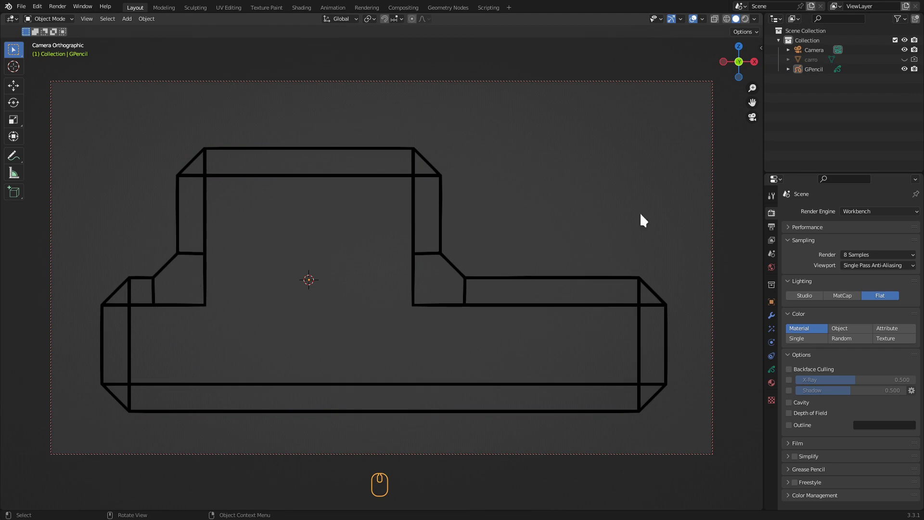
click(818, 76)
middle_click(807, 77)
click(805, 76)
click(819, 63)
drag(909, 65, 445, 337)
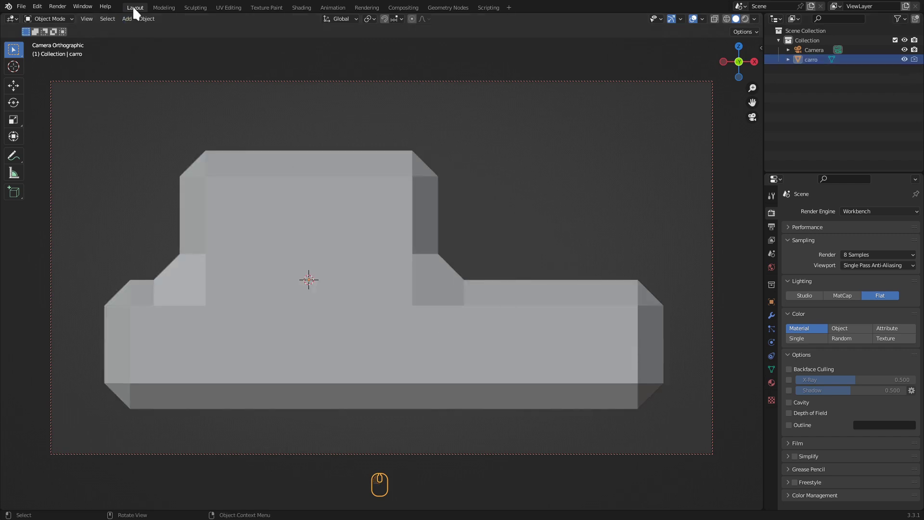
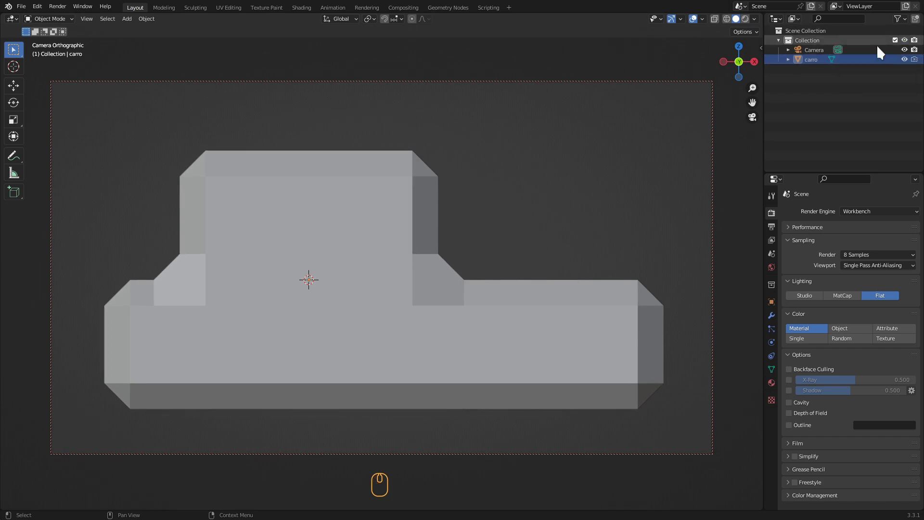
Select the carro block and convert it to Grease Pencil line art again.
click(330, 264)
middle_click(332, 251)
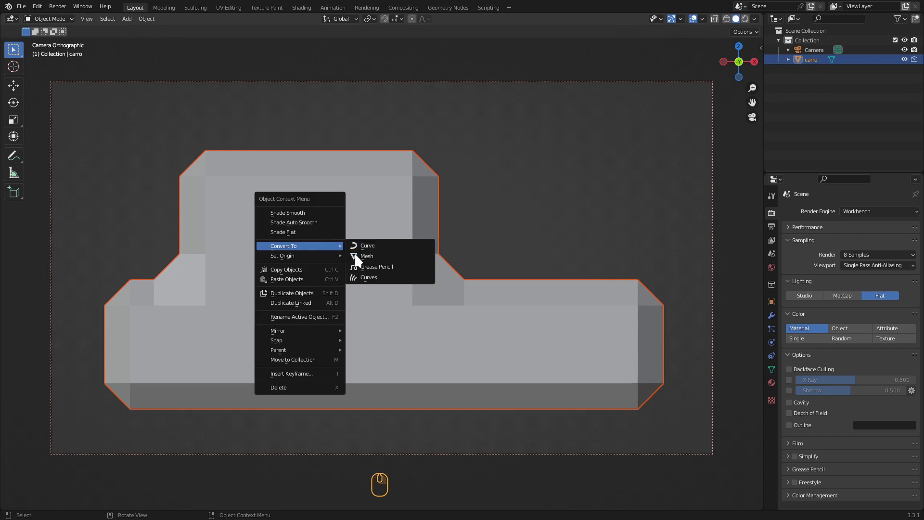
click(365, 270)
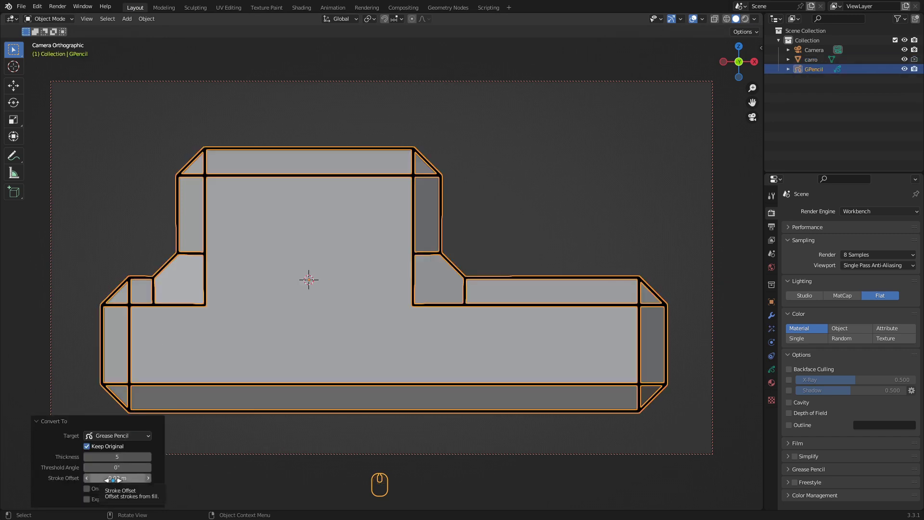
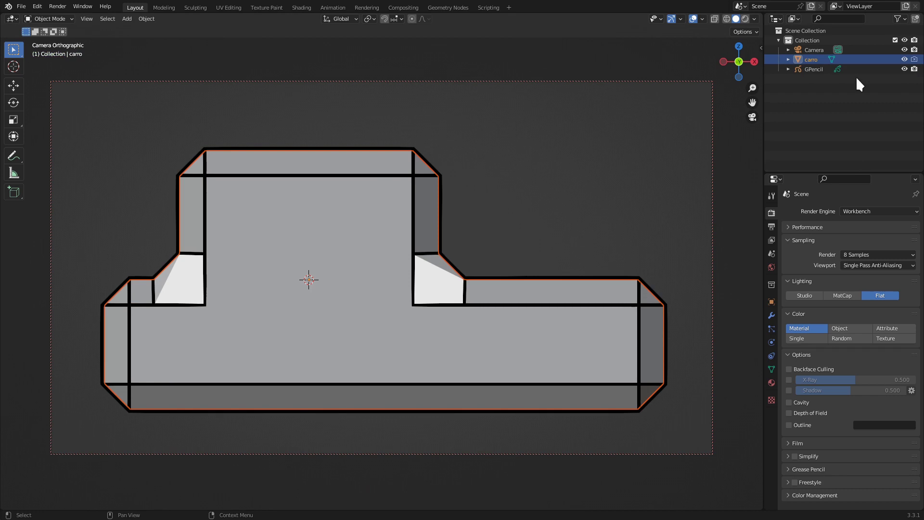
Orbit to inspect the new outlines, check the front view, and return to the camera view.
drag(893, 59, 553, 281)
drag(554, 280, 521, 300)
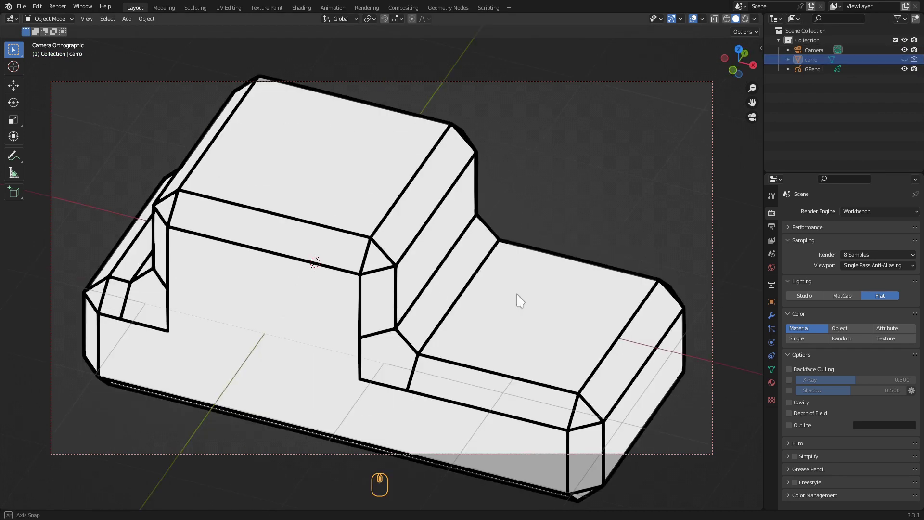
drag(456, 271, 553, 267)
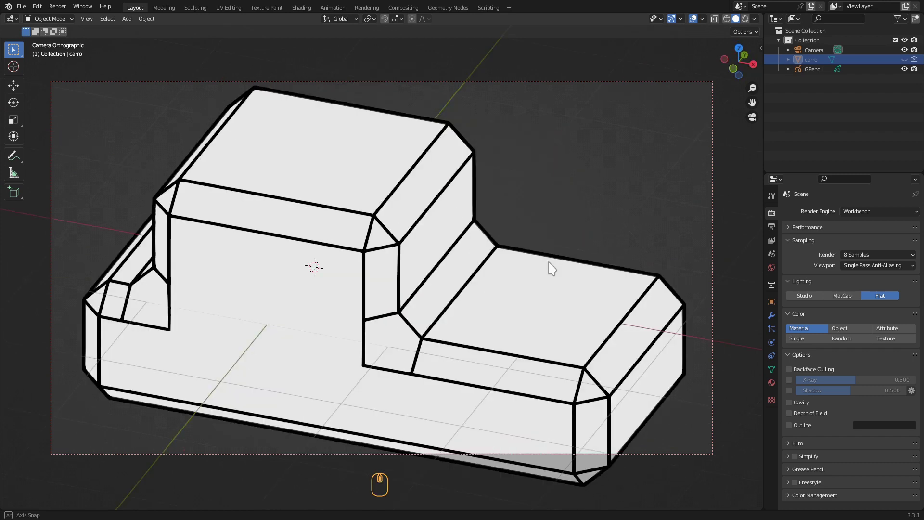
key(KP_1)
key(KP_1)
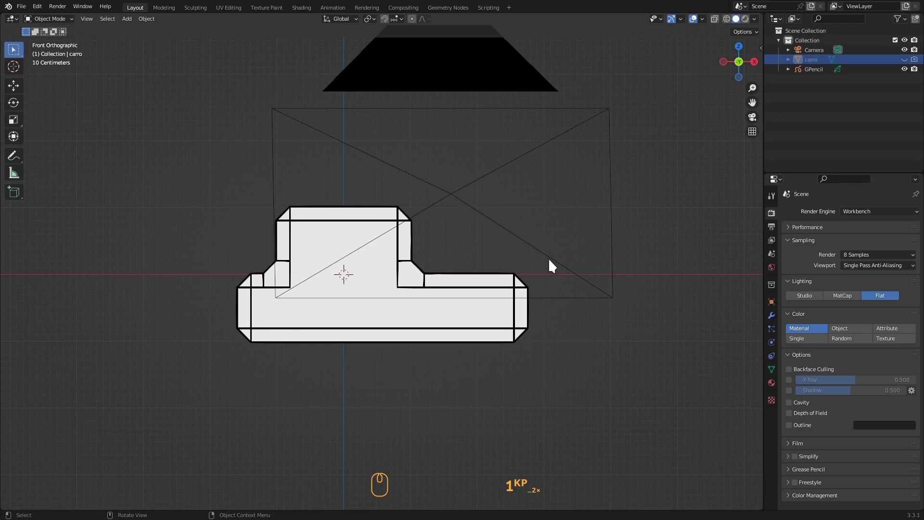
key(ctrl+alt+KP_0)
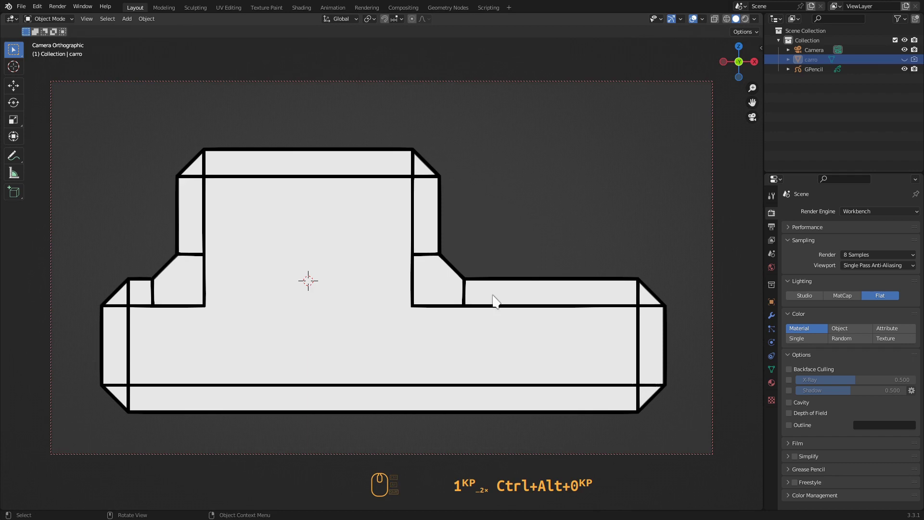
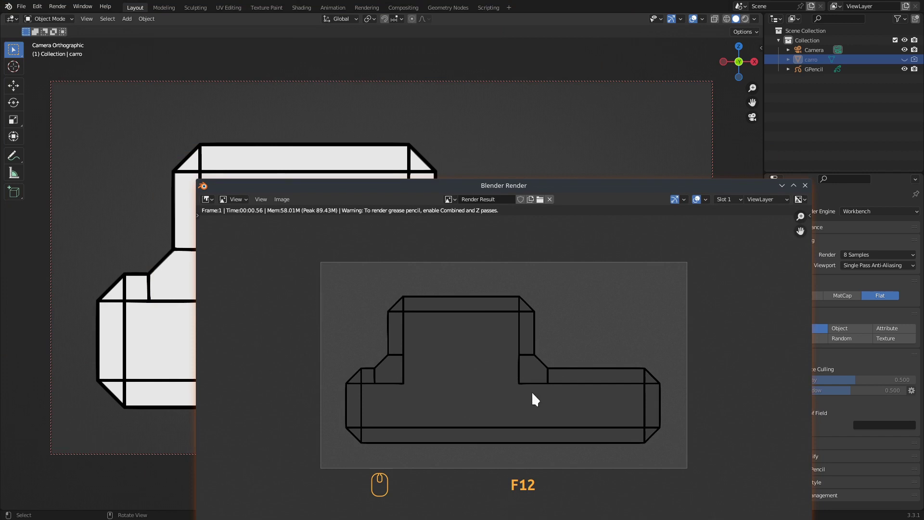
Set the colour management Display Device to None so the output is not colour-managed.
drag(415, 156, 414, 156)
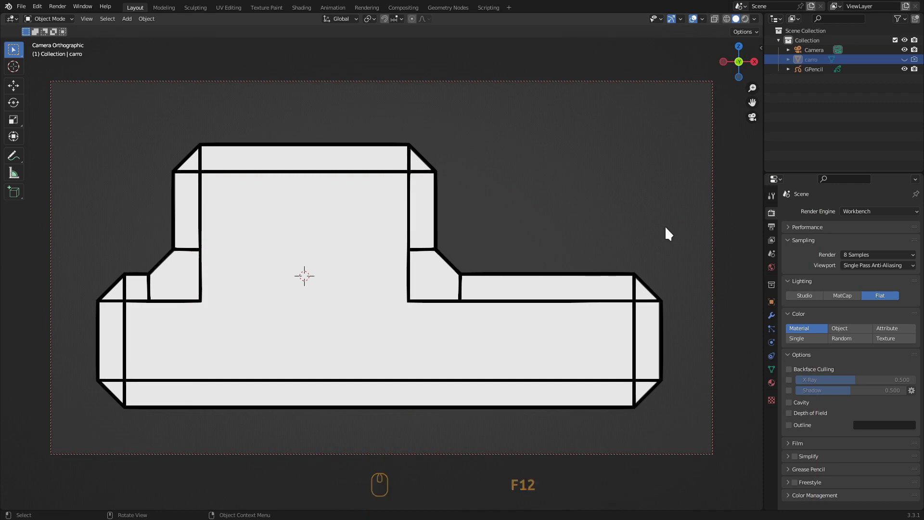
drag(414, 155, 414, 155)
scroll(down, 3)
click(414, 156)
scroll(down, 3)
scroll(down, 3)
scroll(down, 3)
drag(857, 433, 859, 434)
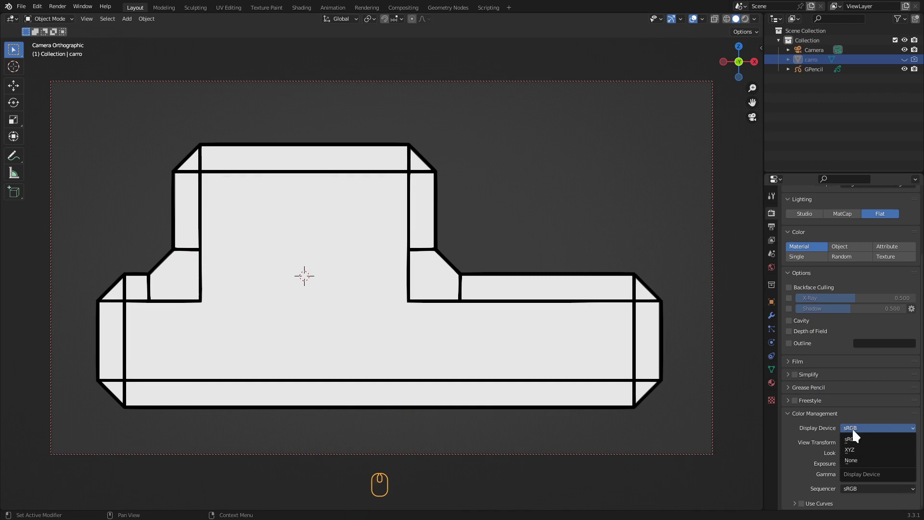
click(858, 464)
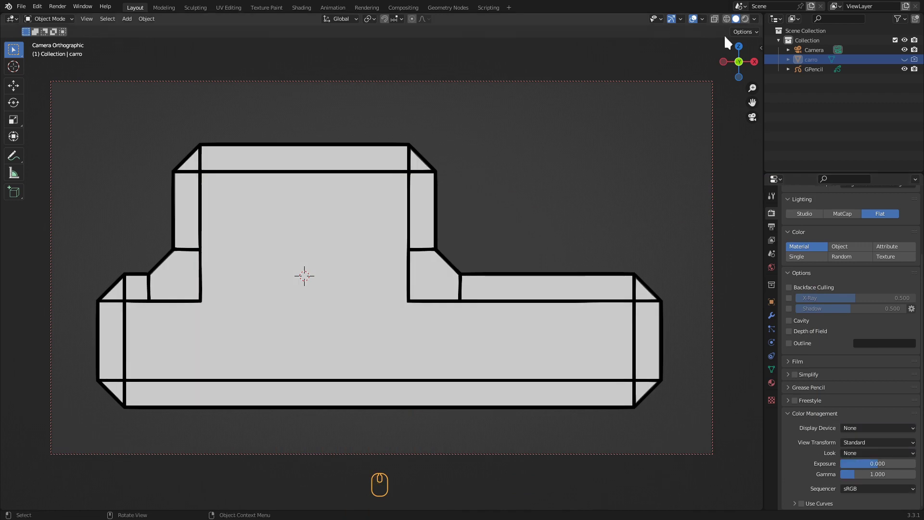
Set the World viewport display colour to white and render the front-view line art on white.
drag(750, 25, 751, 24)
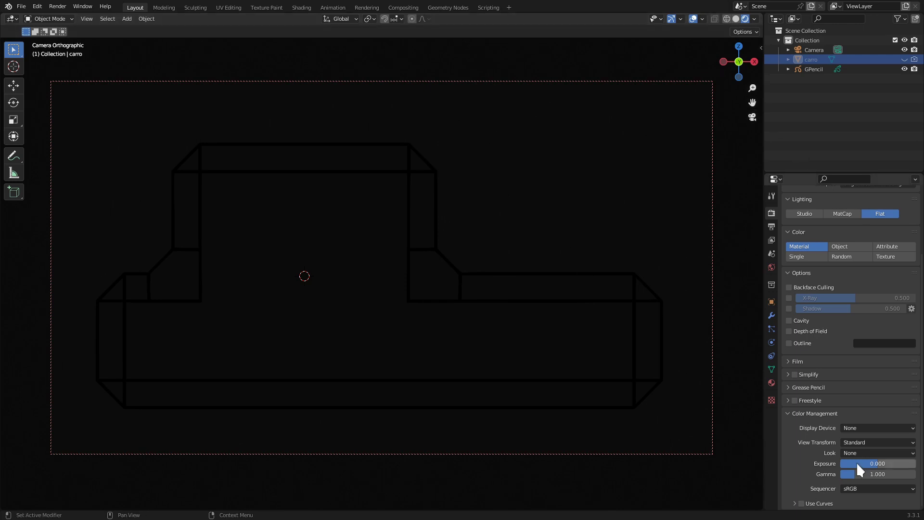
drag(871, 431, 656, 302)
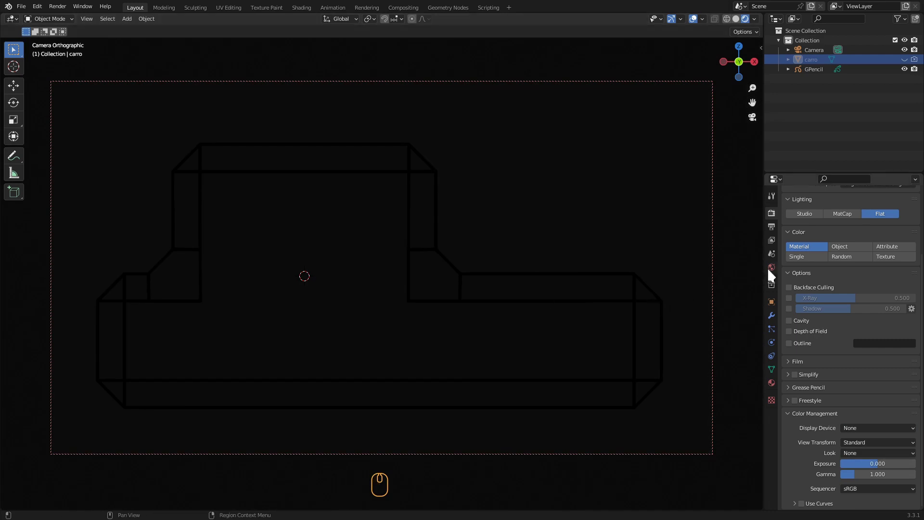
click(773, 262)
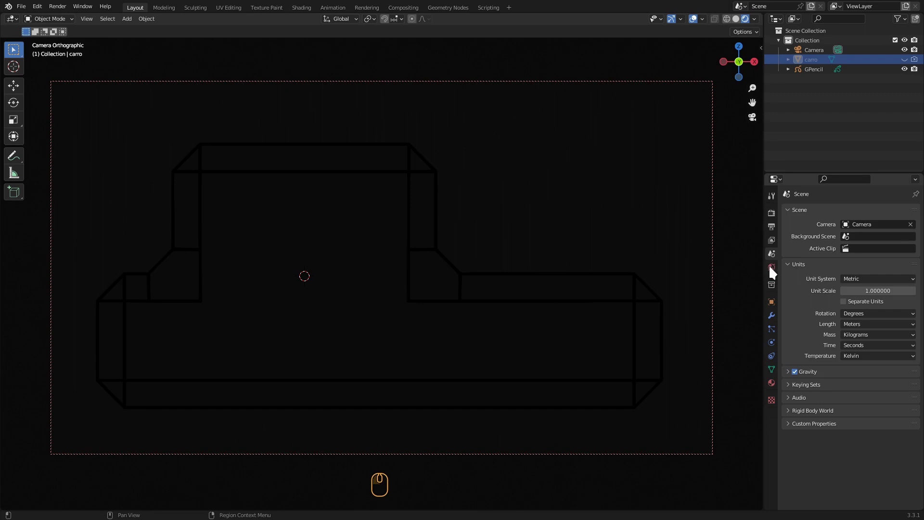
click(775, 271)
click(790, 228)
click(848, 244)
drag(904, 172, 539, 354)
key(F12)
click(380, 158)
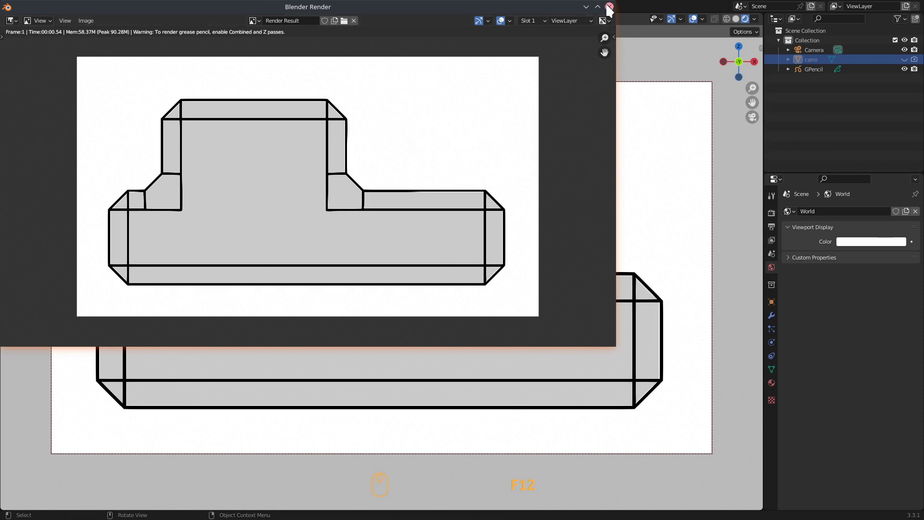
Select the GPencil object and set carro_Material Fill Base Color to pure white (FFFFFF).
drag(613, 9, 568, 296)
drag(568, 296, 811, 403)
drag(807, 406, 902, 308)
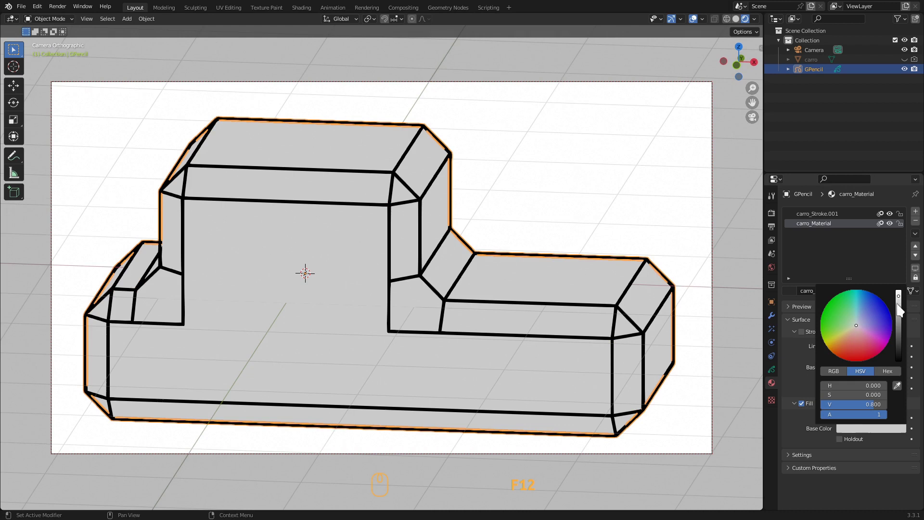
drag(875, 409, 863, 389)
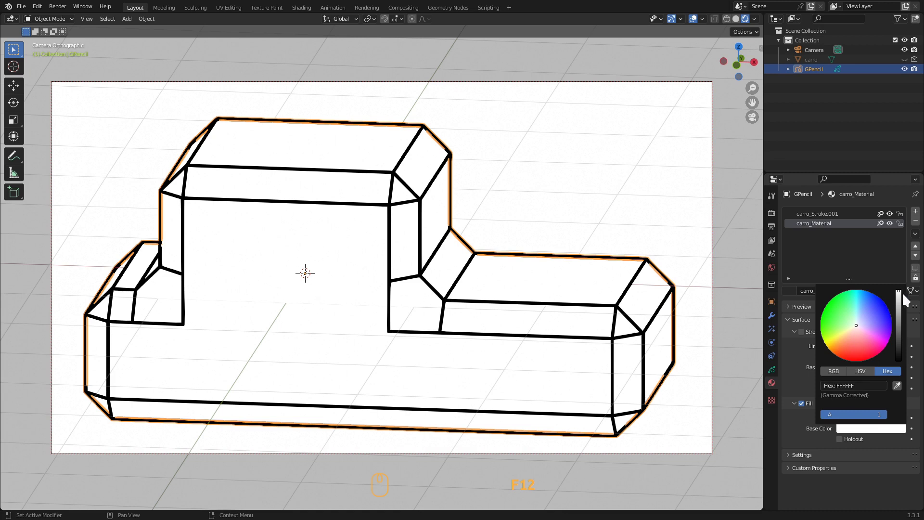
drag(819, 445, 905, 427)
drag(905, 427, 498, 315)
Return to the camera's front view and render the white-filled black outlines.
scroll(up, 3)
middle_click(496, 314)
scroll(up, 3)
drag(505, 316, 498, 316)
key(KP_1)
key(ctrl+alt+KP_0)
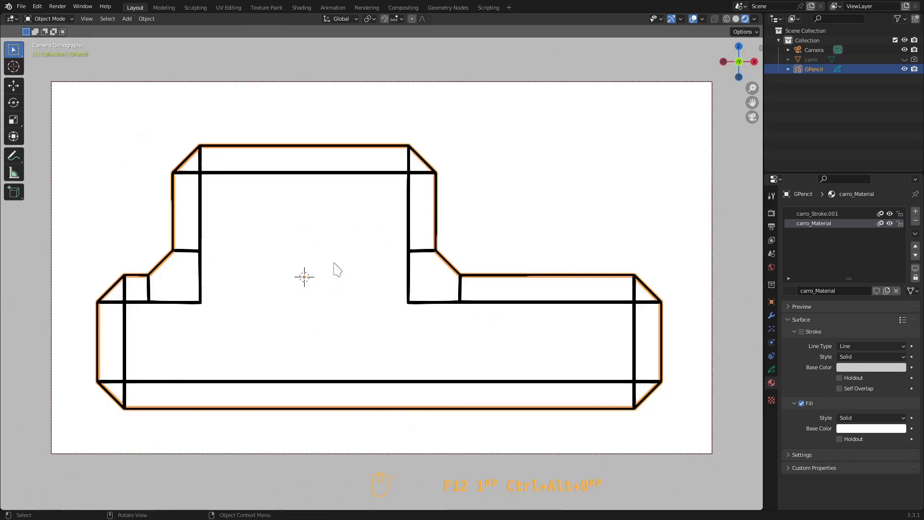
middle_click(332, 269)
key(F12)
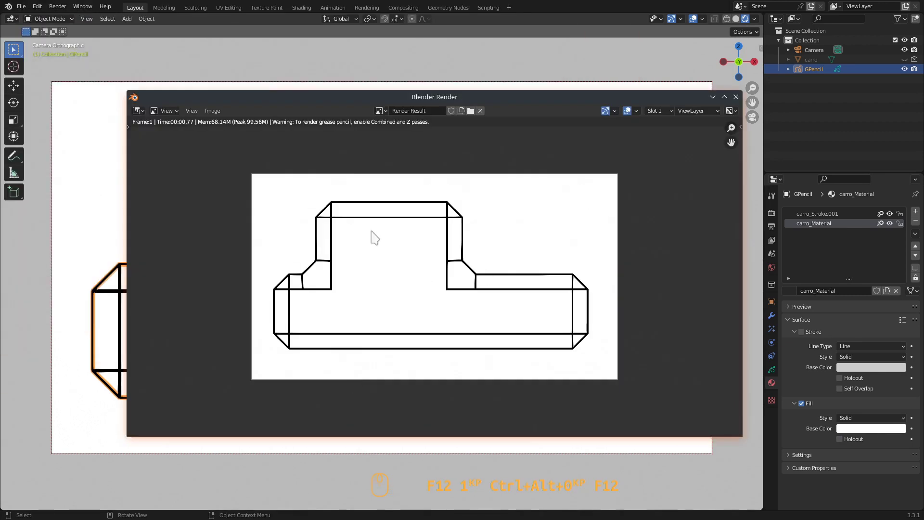
Close the render result and change settings across the Properties editor tabs for the GPencil object.
click(742, 98)
drag(614, 297, 832, 232)
drag(828, 218, 798, 406)
click(795, 455)
click(828, 242)
middle_click(827, 286)
click(844, 475)
click(793, 427)
click(792, 319)
In Object Data set Thickness Scale 0.50 and Curve Resolution 1, then render the bolder outlines.
click(803, 209)
drag(777, 372, 773, 370)
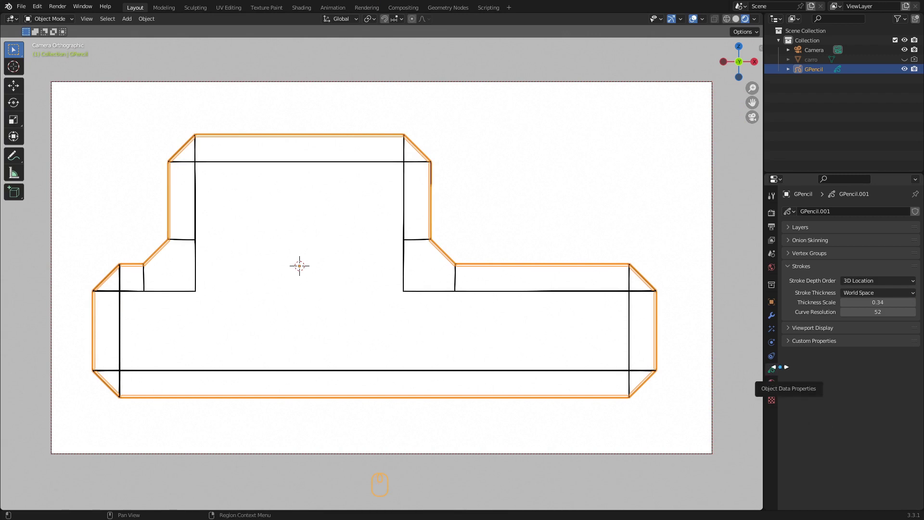
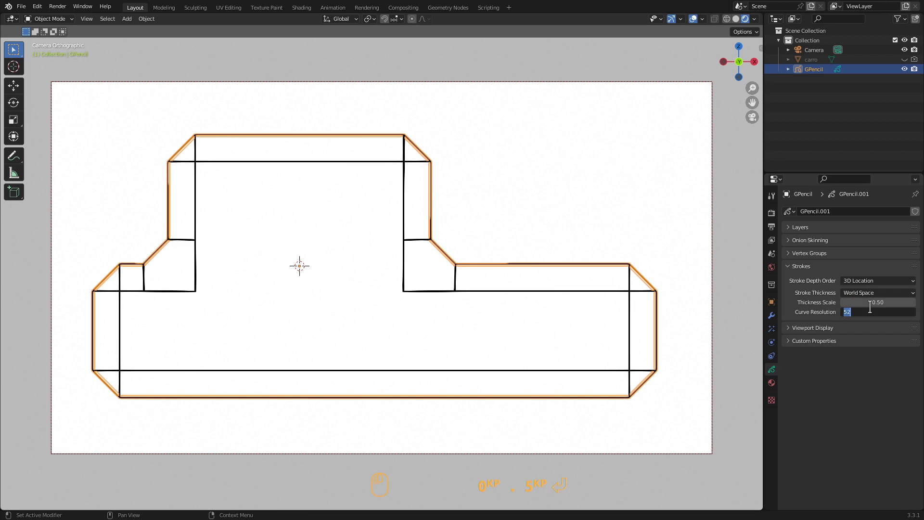
key(Return)
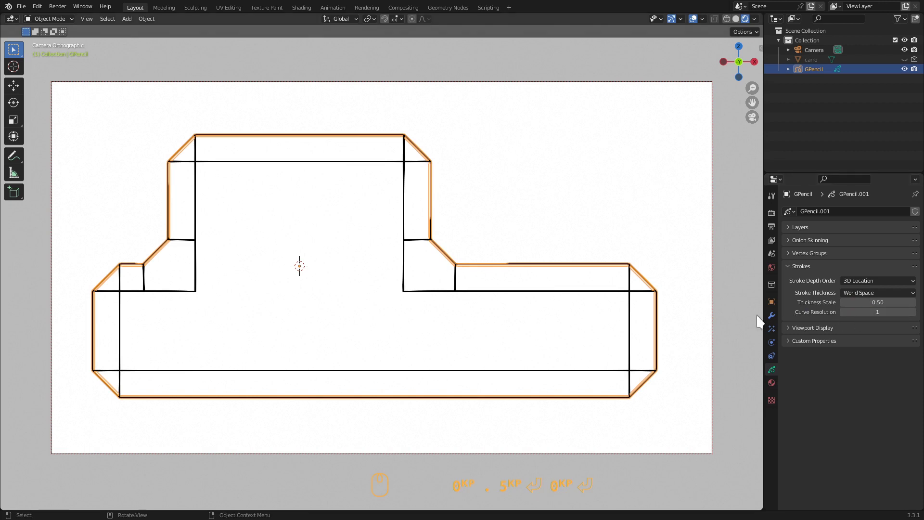
key(F12)
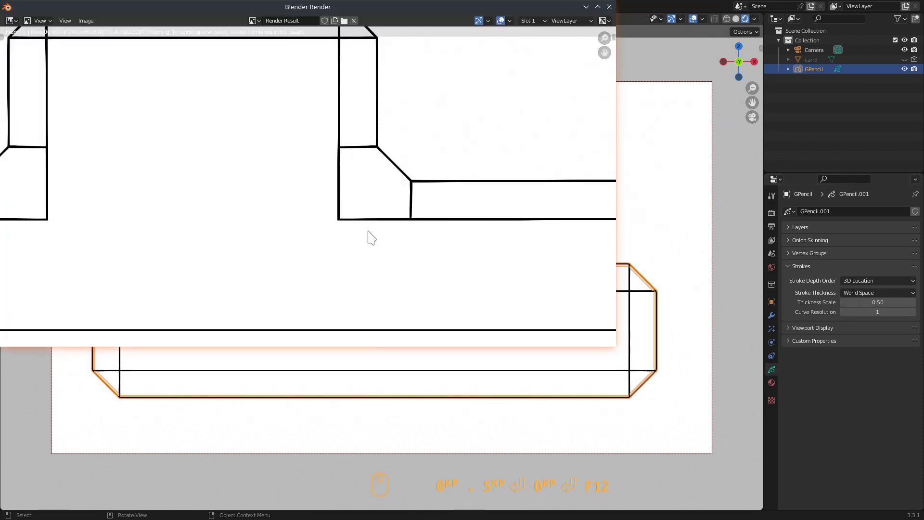
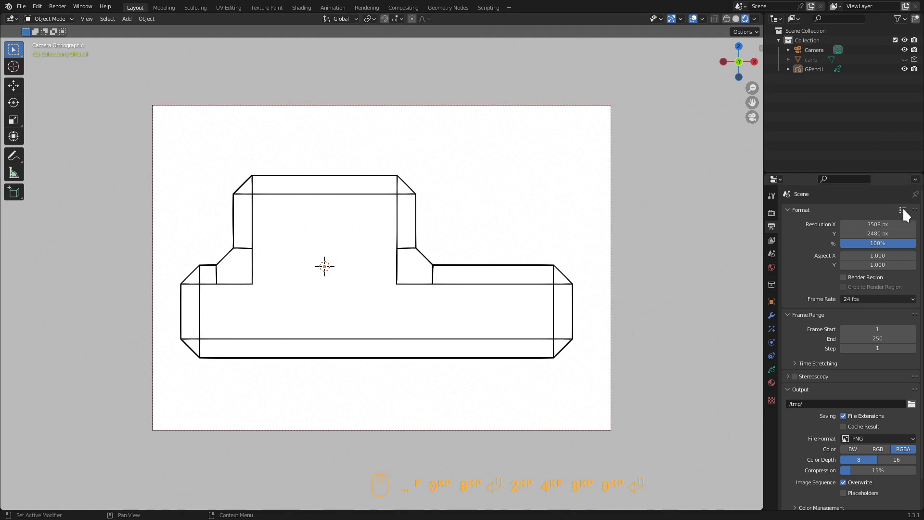
Add a new render format preset named 'A4' for the 3508 × 2480 size.
click(908, 213)
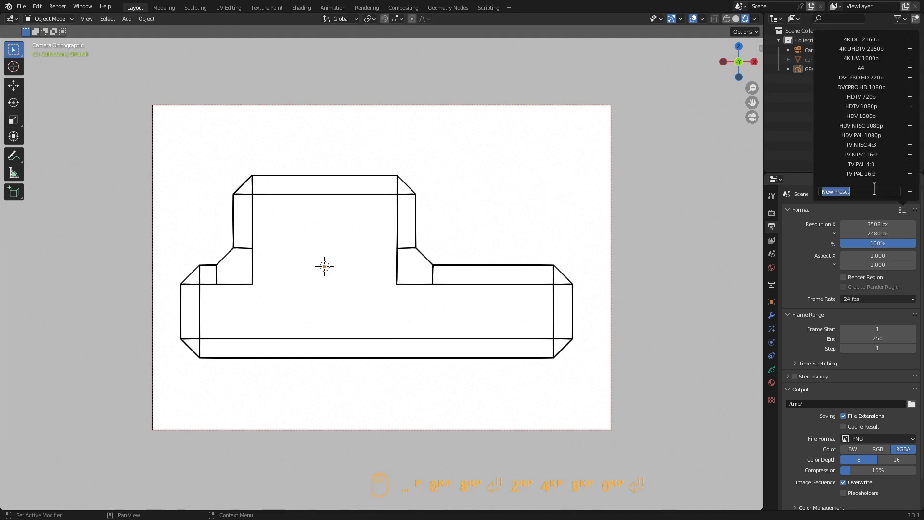
key(a)
key(4)
key(BackSpace)
key(shift+a)
key(4)
key(space)
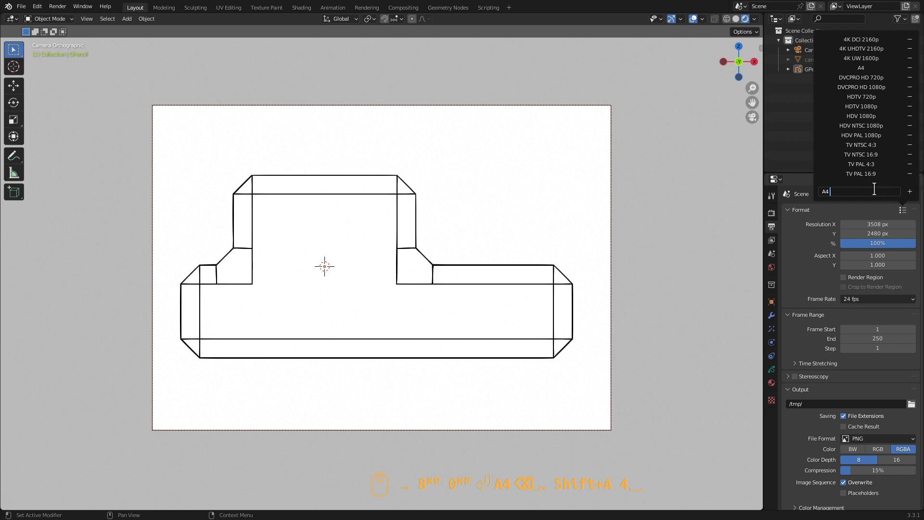
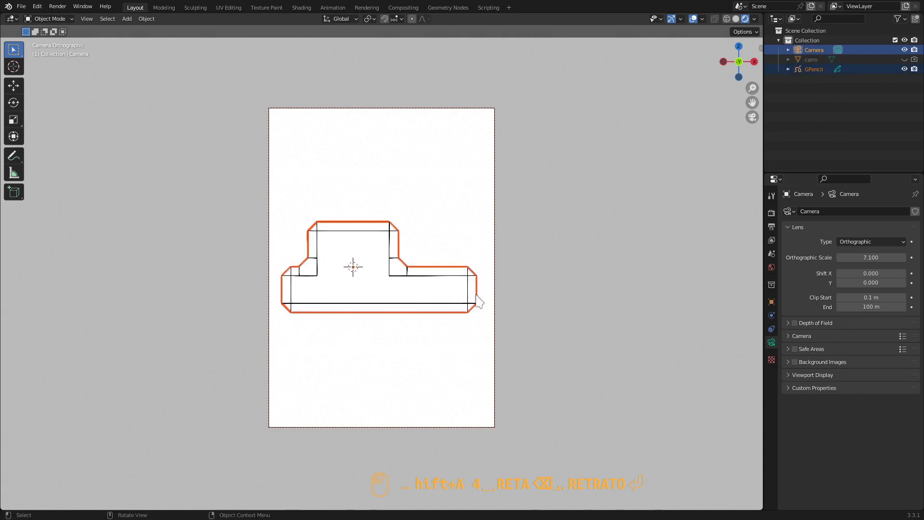
Duplicate the front-view line art, rotate it 90° about Z and place it above the front view.
key(shift+d)
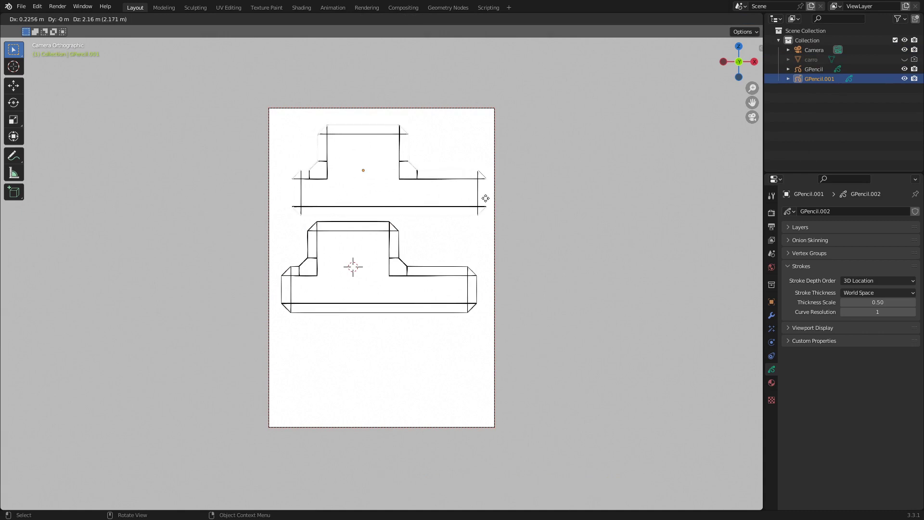
click(540, 208)
key(r)
key(z)
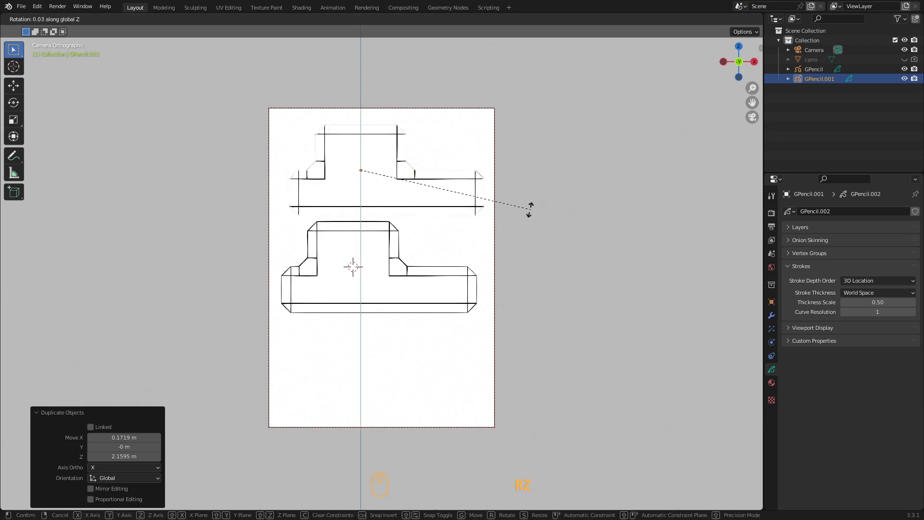
key(KP_9)
key(KP_0)
key(Return)
key(g)
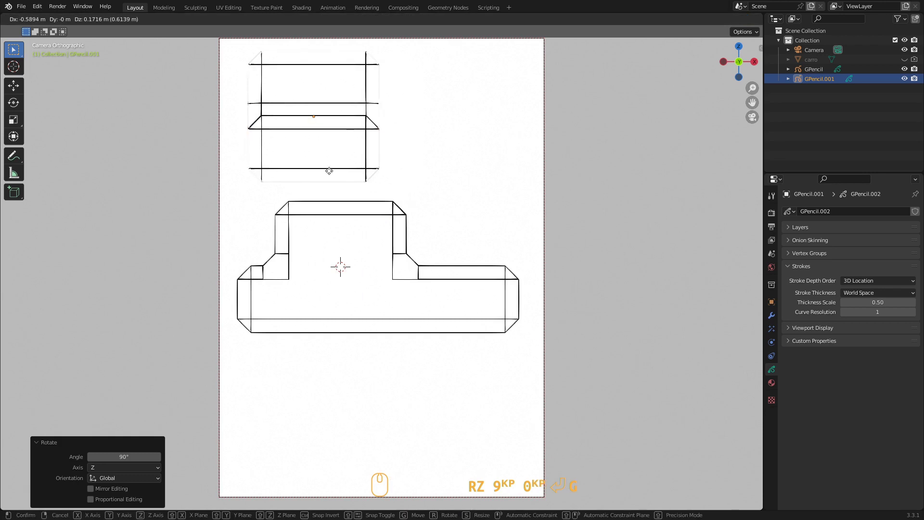
click(333, 176)
key(g)
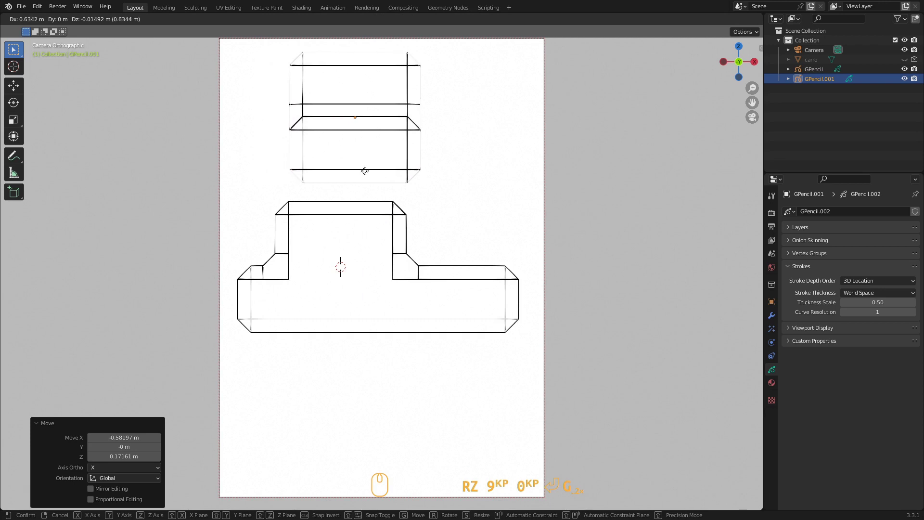
click(357, 275)
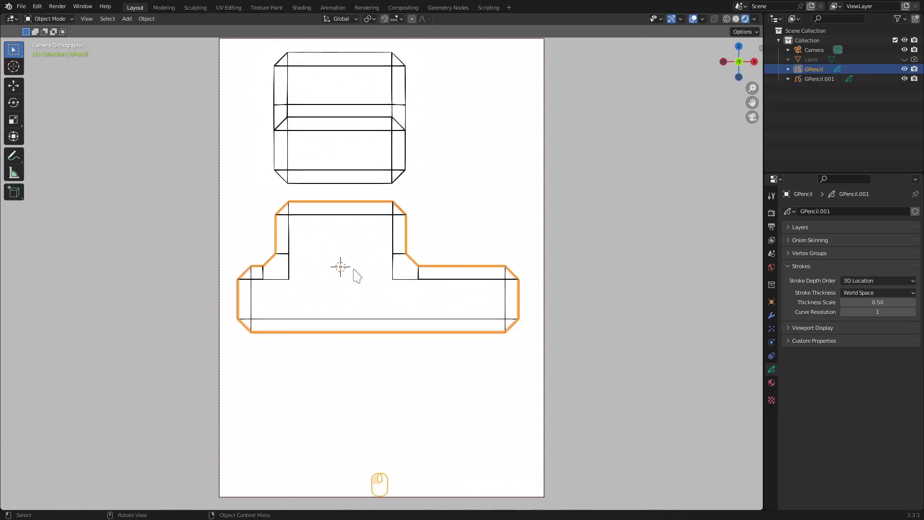
Duplicate the front view again and rotate the copy 90° about X as the third view, GPencil.002.
key(shift+d)
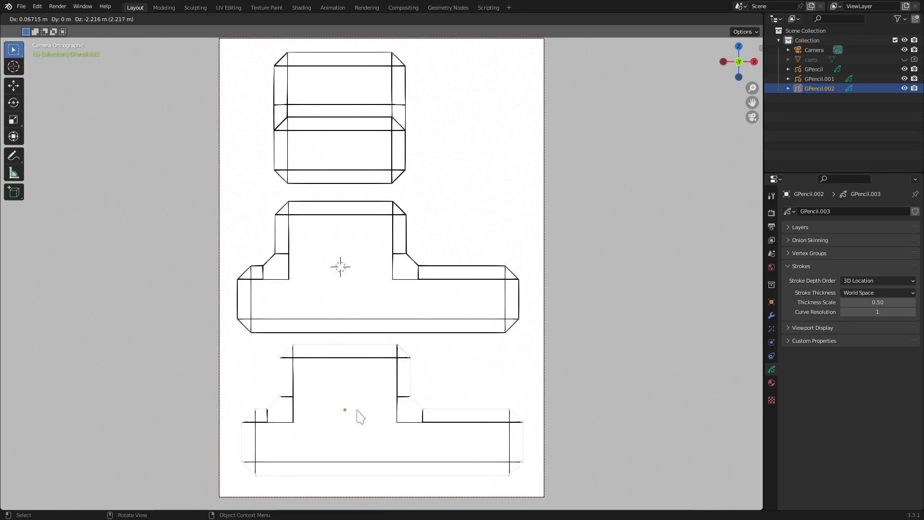
key(r)
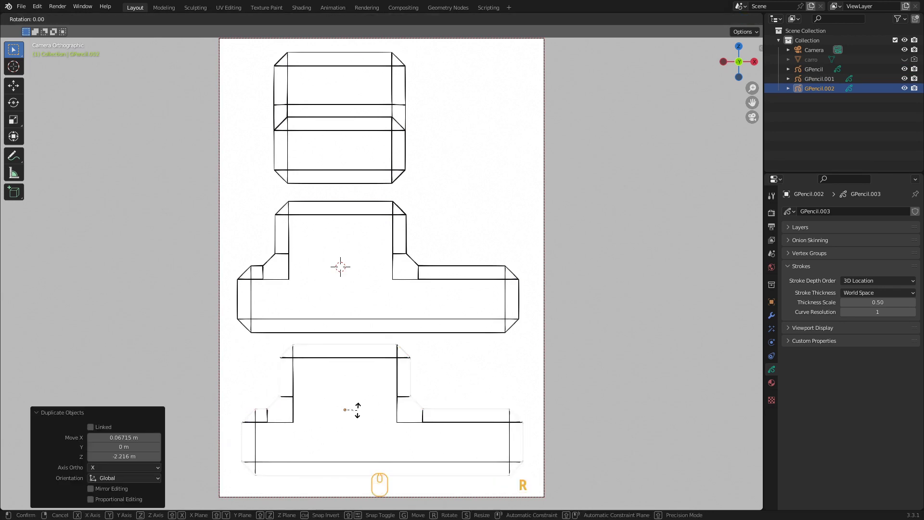
key(y)
key(KP_9)
key(KP_0)
key(x)
key(Return)
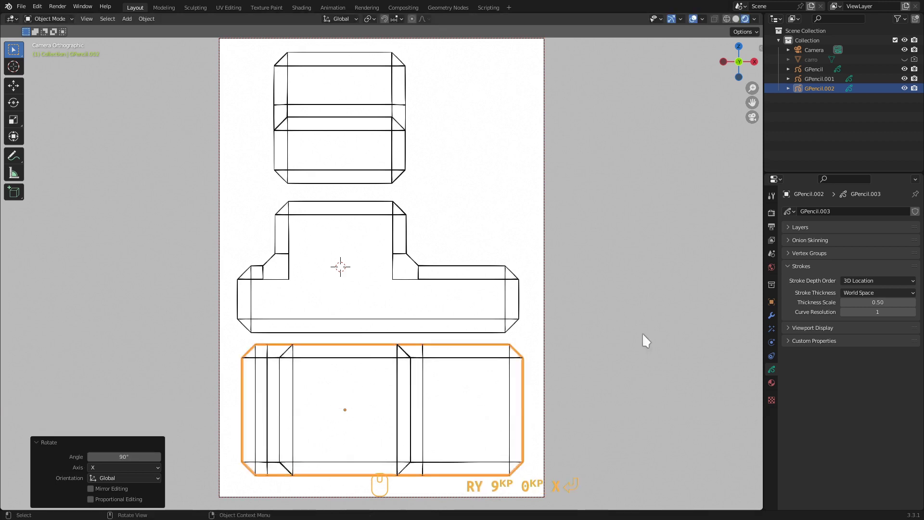
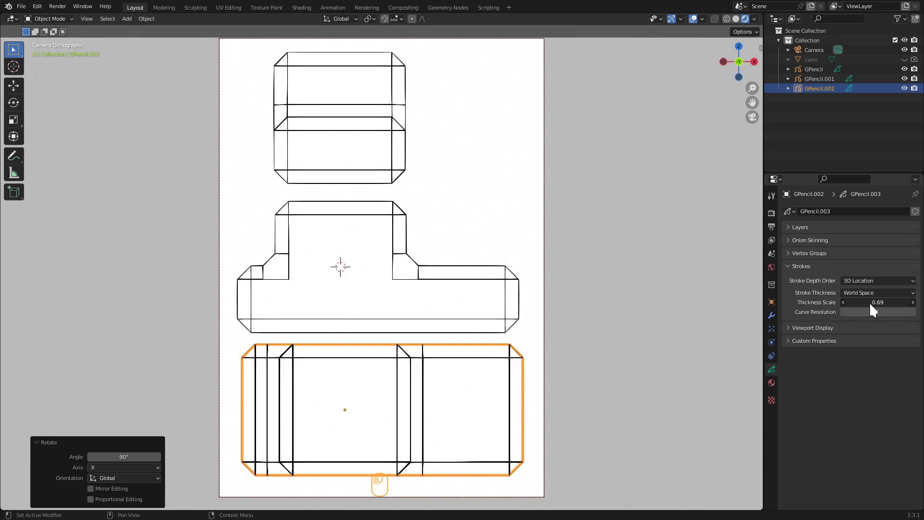
key(KP_1)
key(Return)
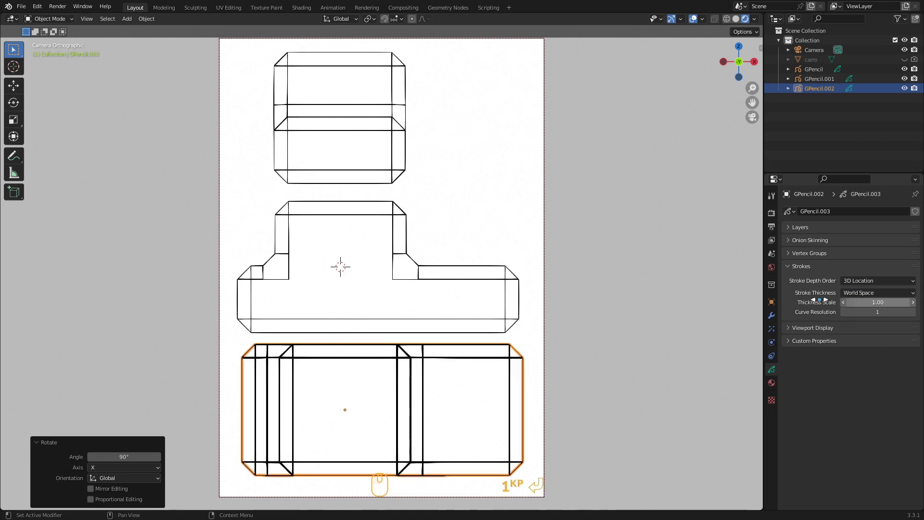
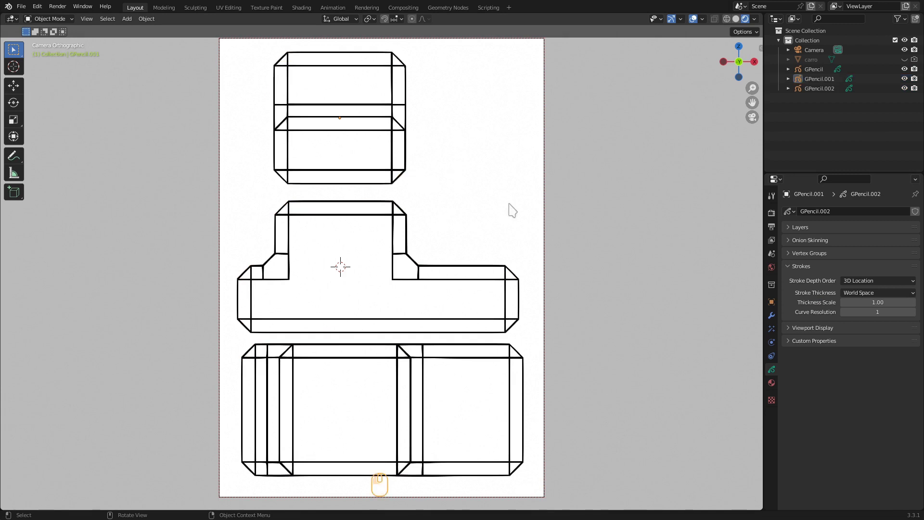
Duplicate the T-shaped side view and drop the copy at the upper right of the page.
click(407, 266)
key(shift+d)
click(547, 113)
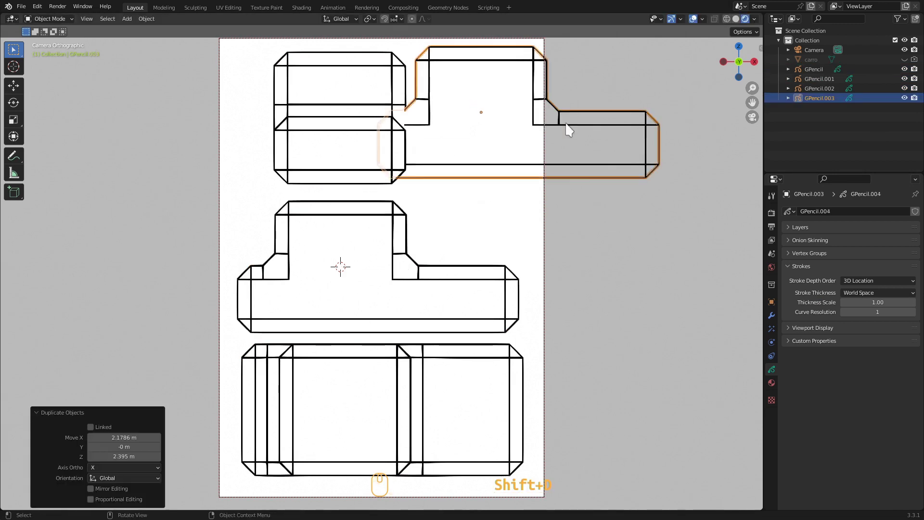
Rotate the copy about Z and tilt it about X into a perspective-looking orientation.
key(r)
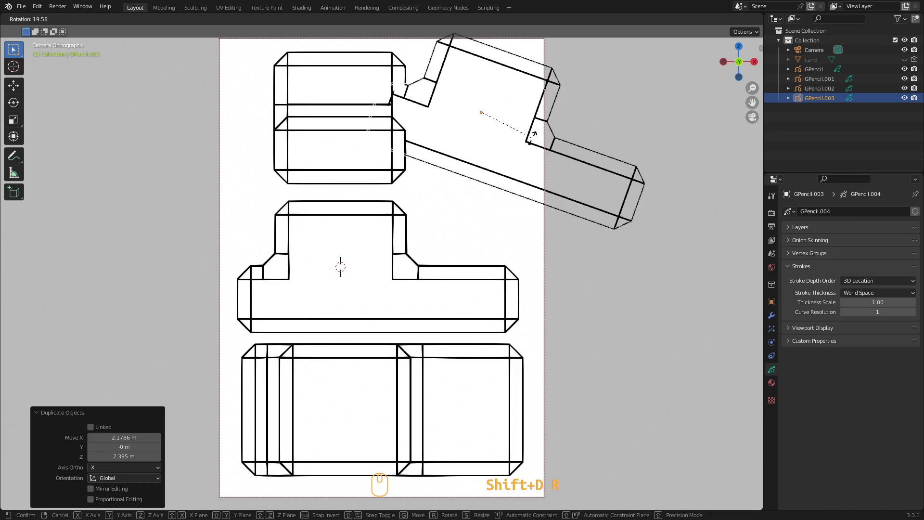
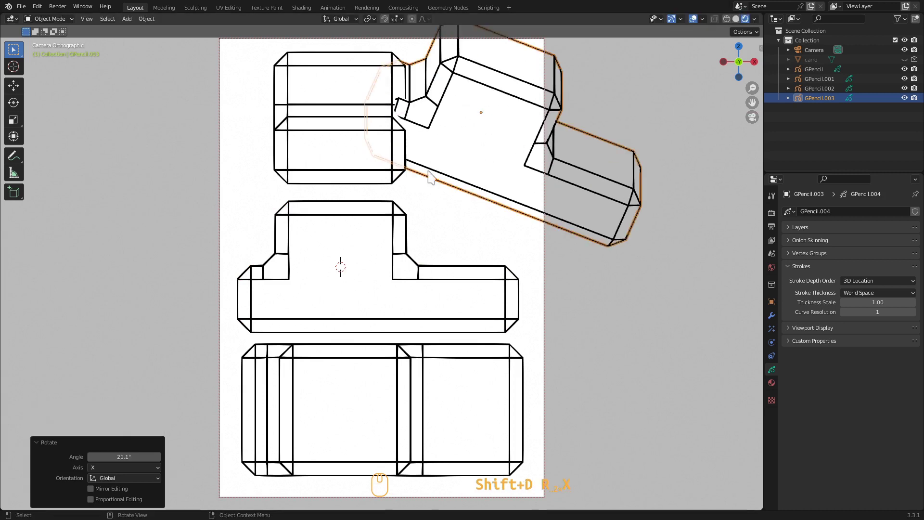
key(r)
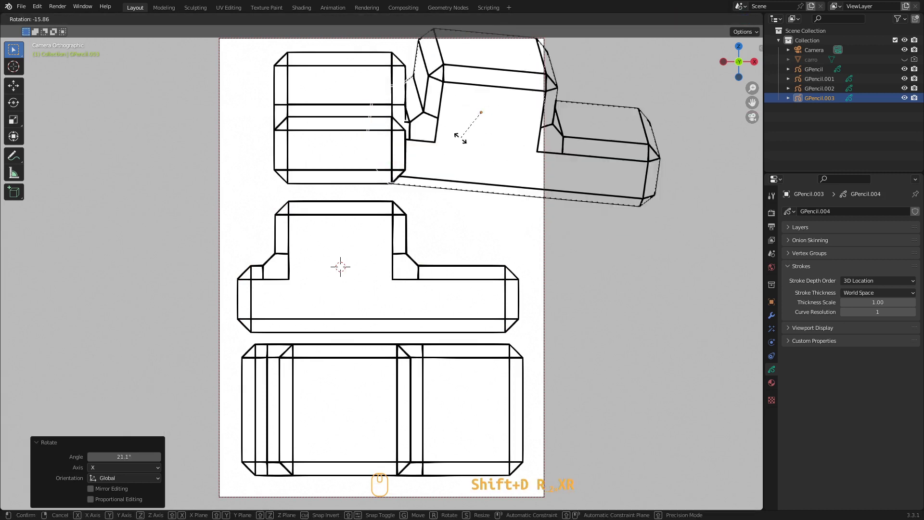
key(z)
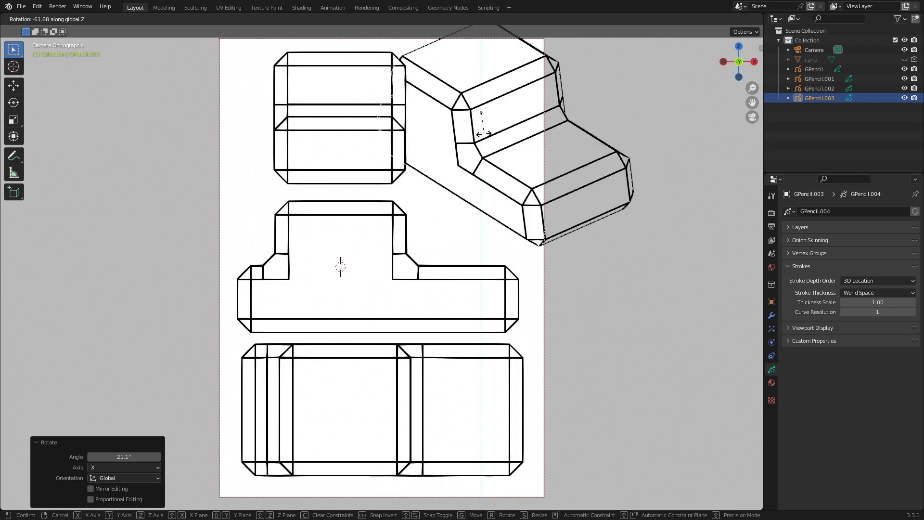
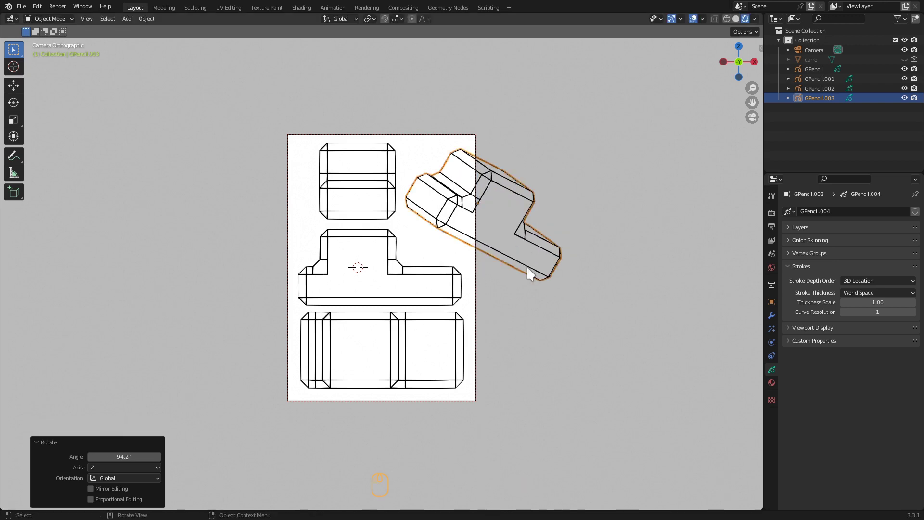
key(r)
key(x)
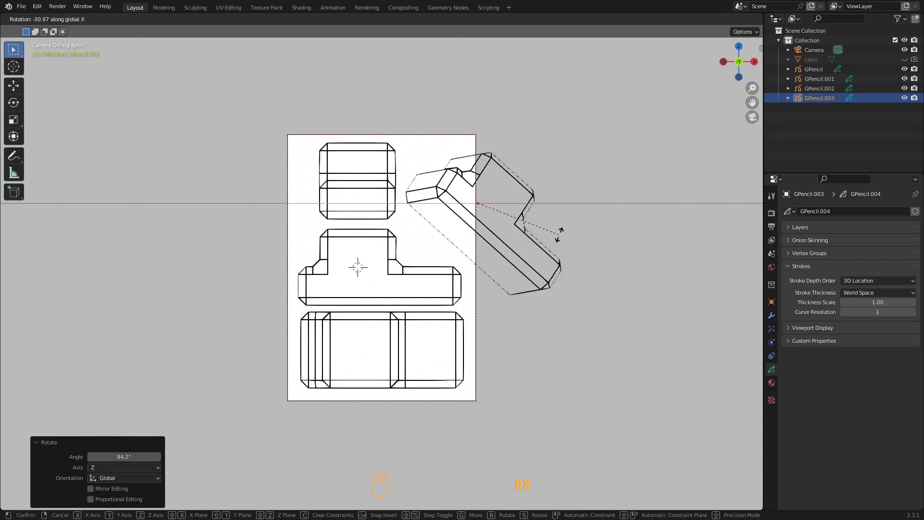
key(y)
key(g)
click(593, 251)
Render the page from the camera with F12 and look over the four tank views.
key(F12)
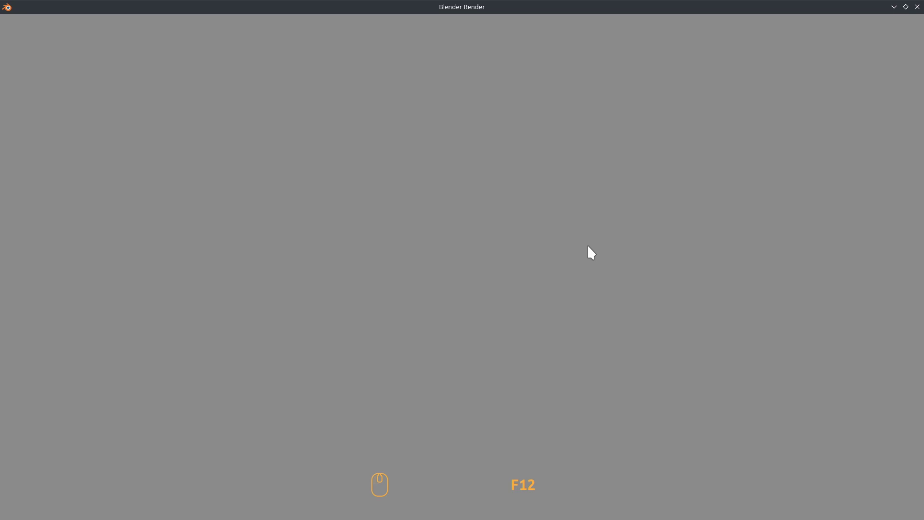
scroll(down, 3)
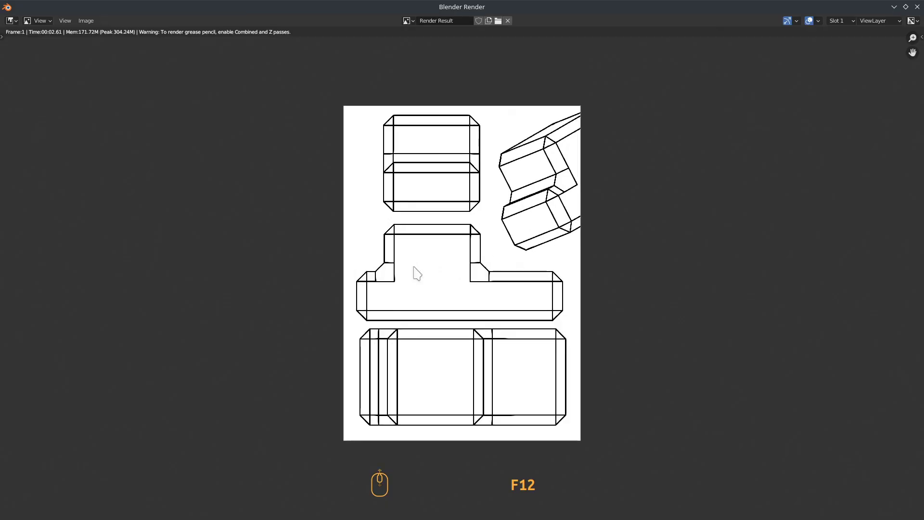
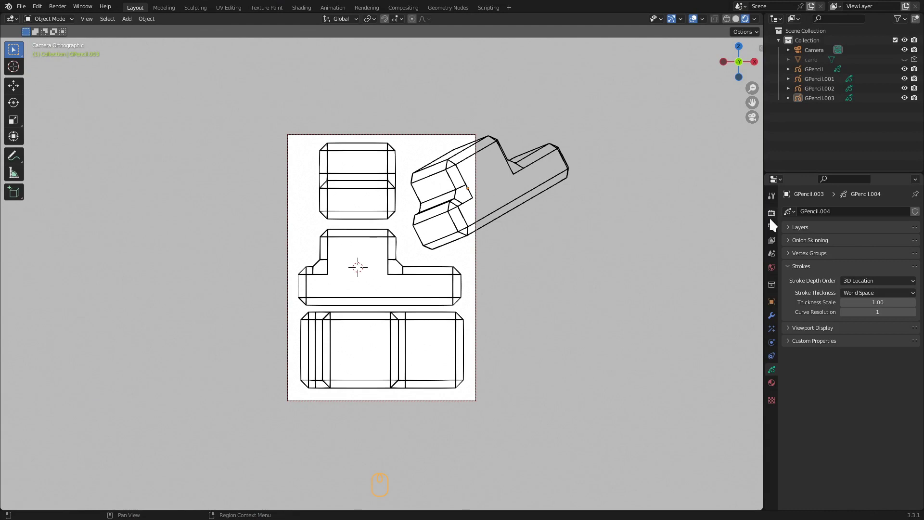
Enable Film > Transparent in Render Properties so the background renders transparent.
drag(773, 221, 825, 286)
middle_click(824, 286)
scroll(up, 3)
middle_click(825, 285)
drag(775, 219, 790, 394)
drag(790, 366, 849, 378)
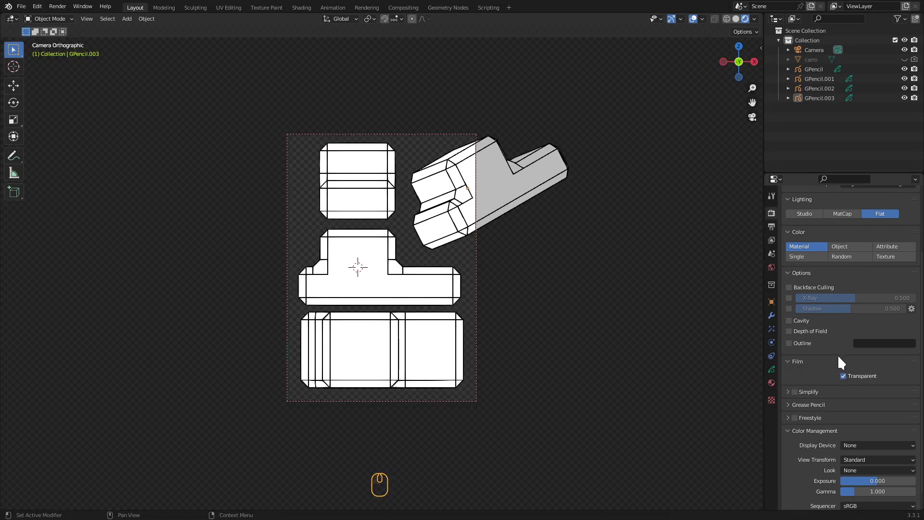
Set the output file format to PNG in Output Properties and render the page again.
scroll(up, 3)
drag(775, 231, 820, 302)
scroll(up, 3)
scroll(down, 3)
click(867, 414)
scroll(up, 3)
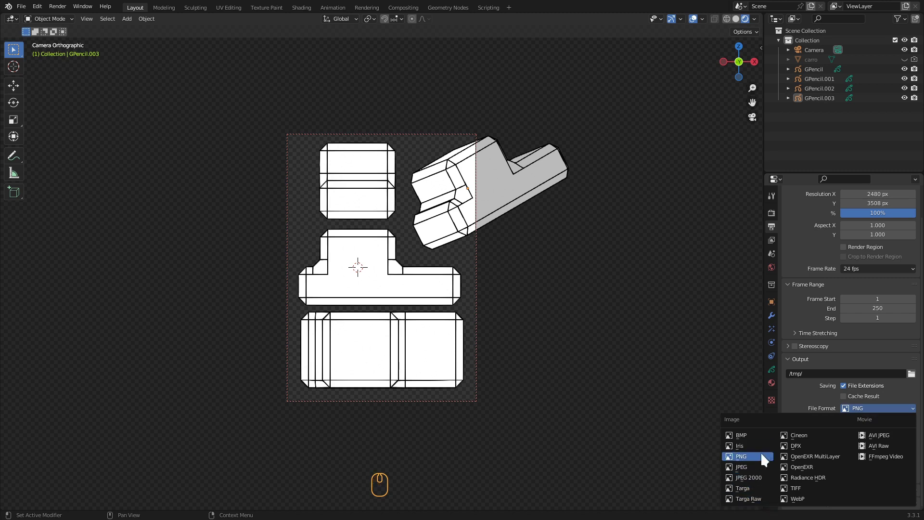
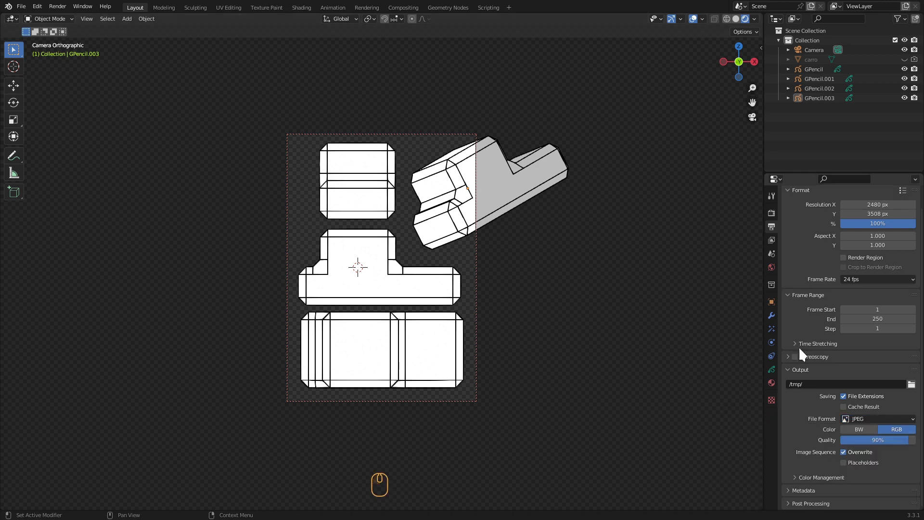
drag(865, 422, 628, 301)
key(F12)
drag(627, 301, 394, 178)
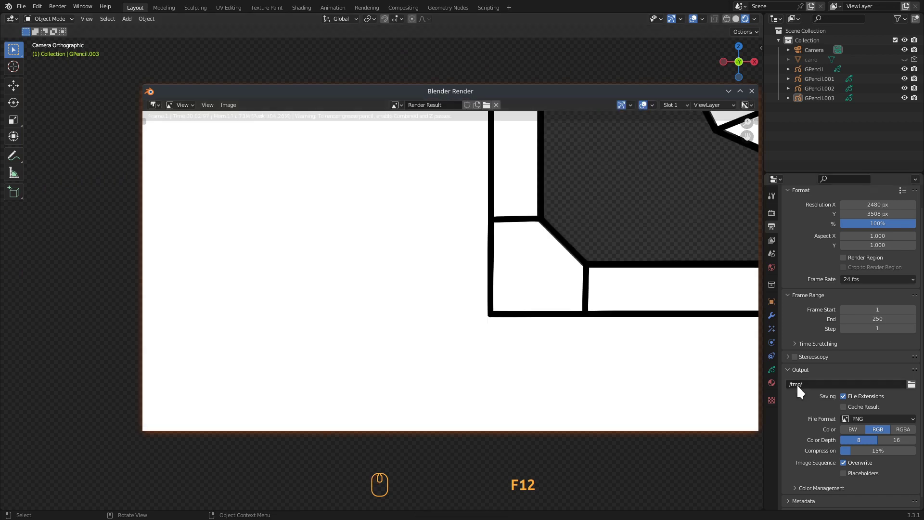
Save the render via Image > Save As as untitled.png and switch to the file manager to check it.
scroll(down, 3)
scroll(up, 3)
click(232, 112)
click(246, 166)
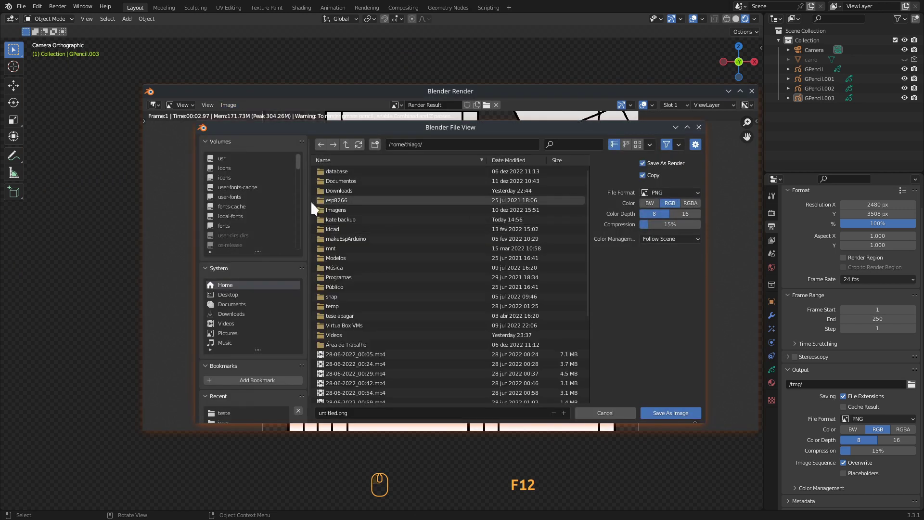
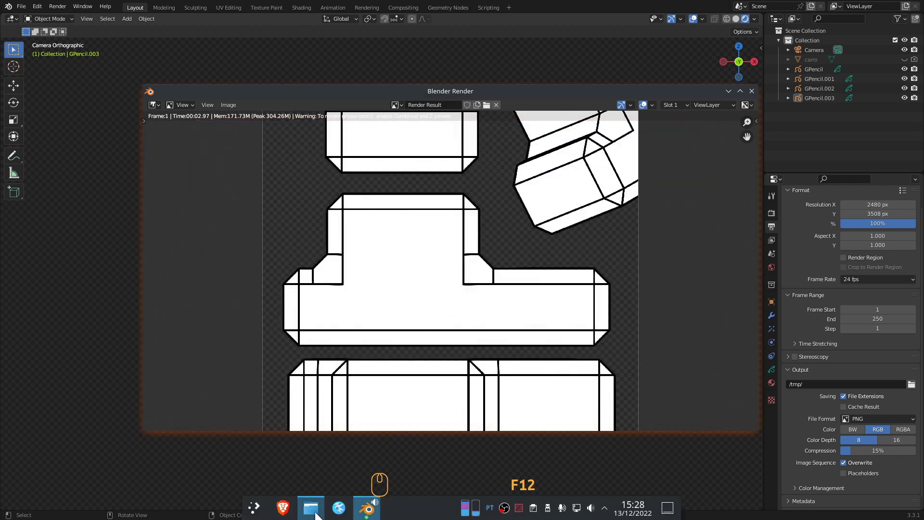
drag(37, 197, 274, 138)
click(186, 110)
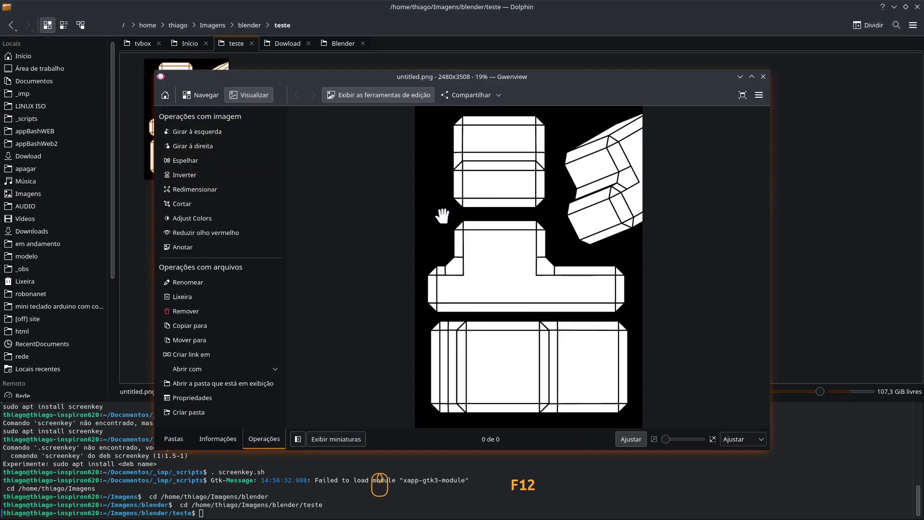
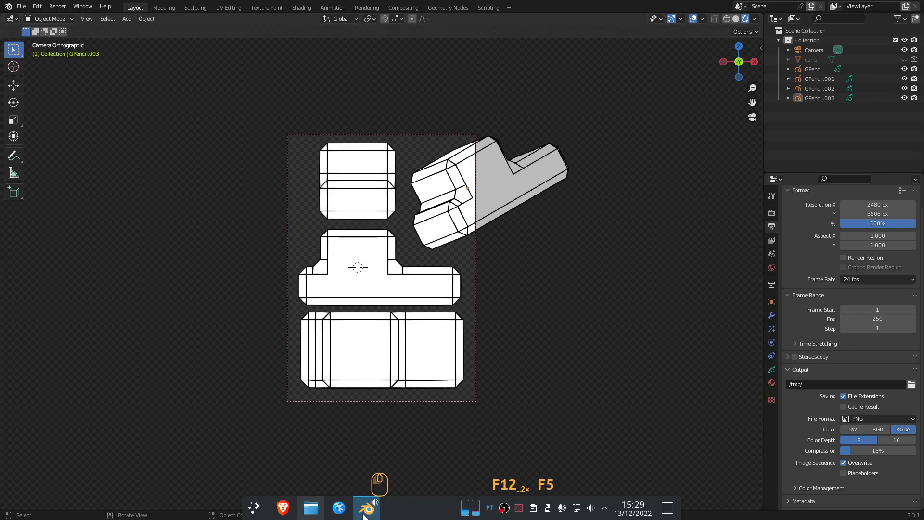
Orbit around the tank views and select the Camera.
scroll(down, 3)
click(743, 21)
click(729, 26)
drag(739, 23, 420, 354)
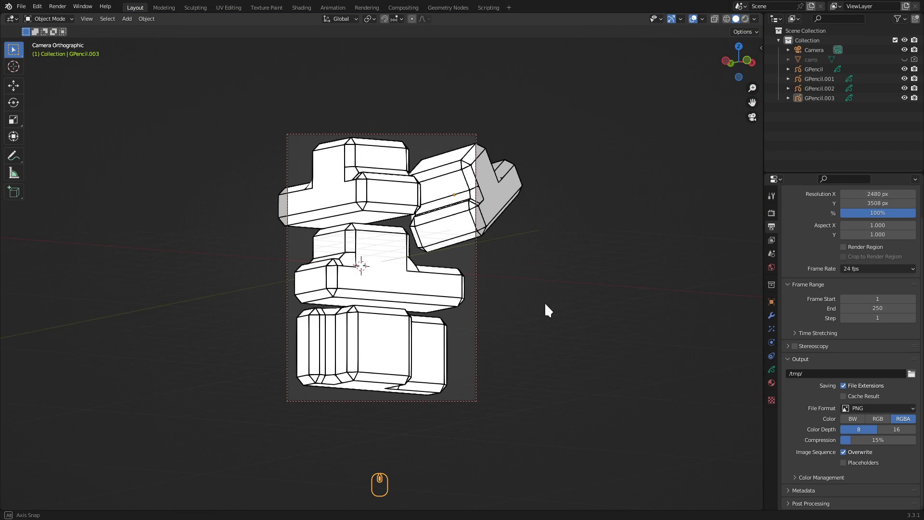
click(544, 308)
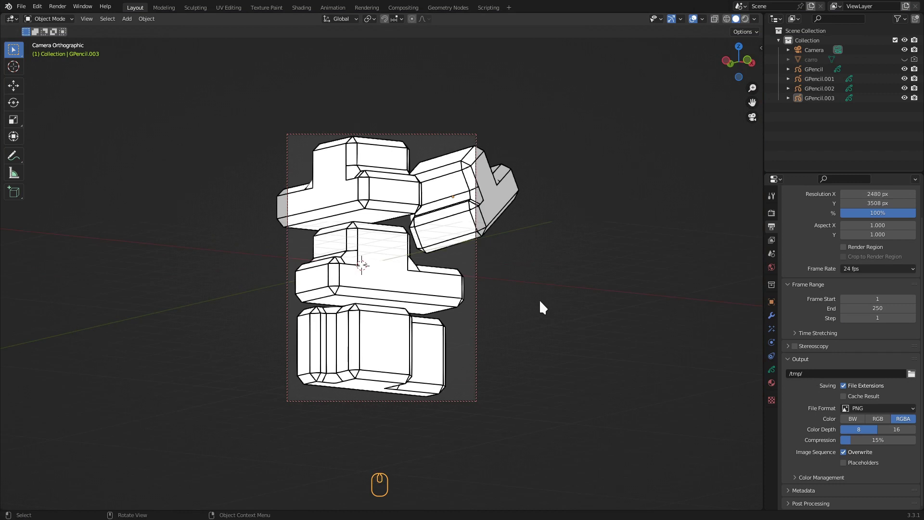
scroll(up, 3)
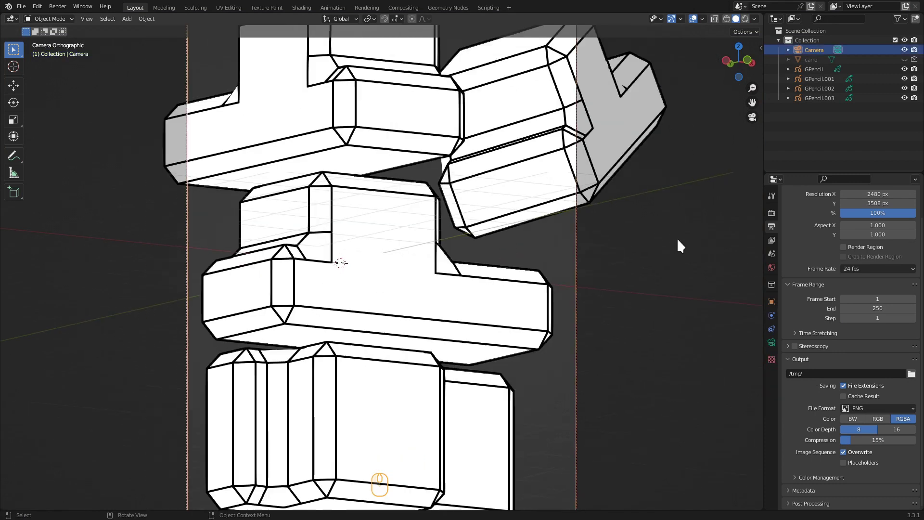
Leave the camera view with Numpad 0 and orbit to see the camera frame with all four copies.
key(KP_0)
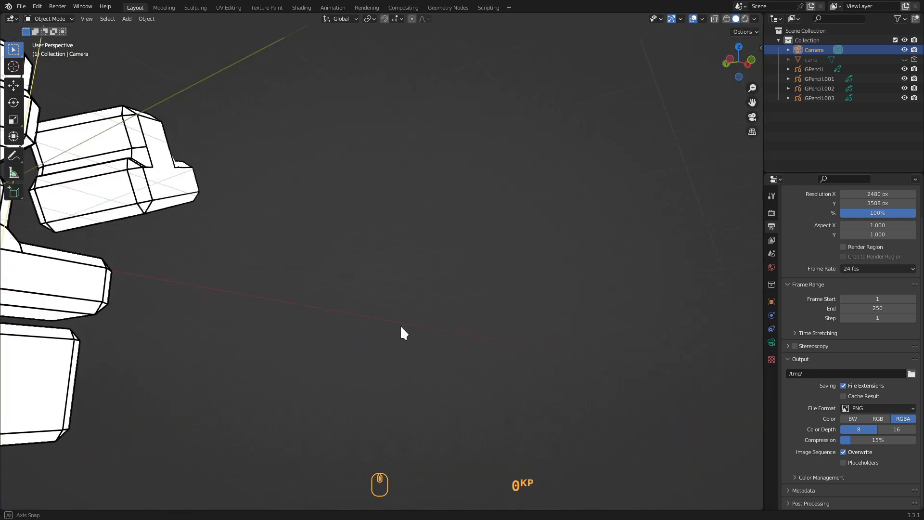
middle_click(319, 314)
scroll(down, 3)
drag(304, 335, 287, 233)
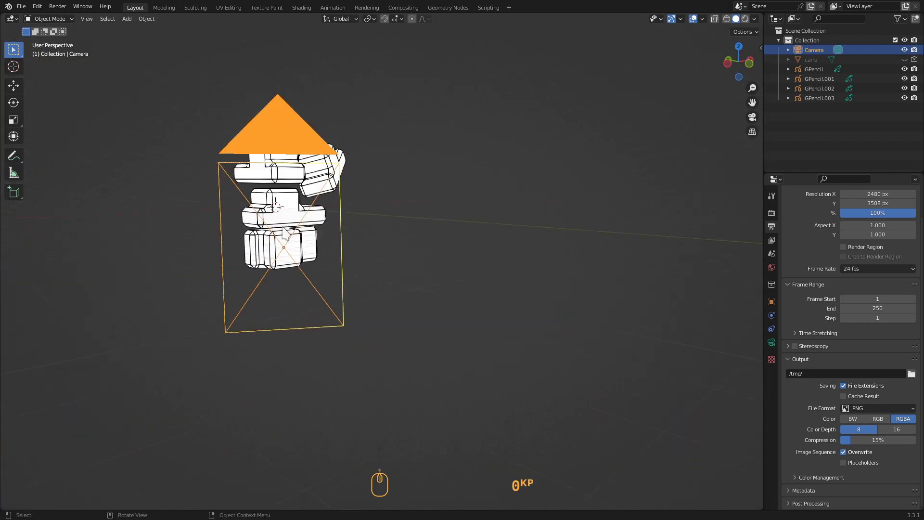